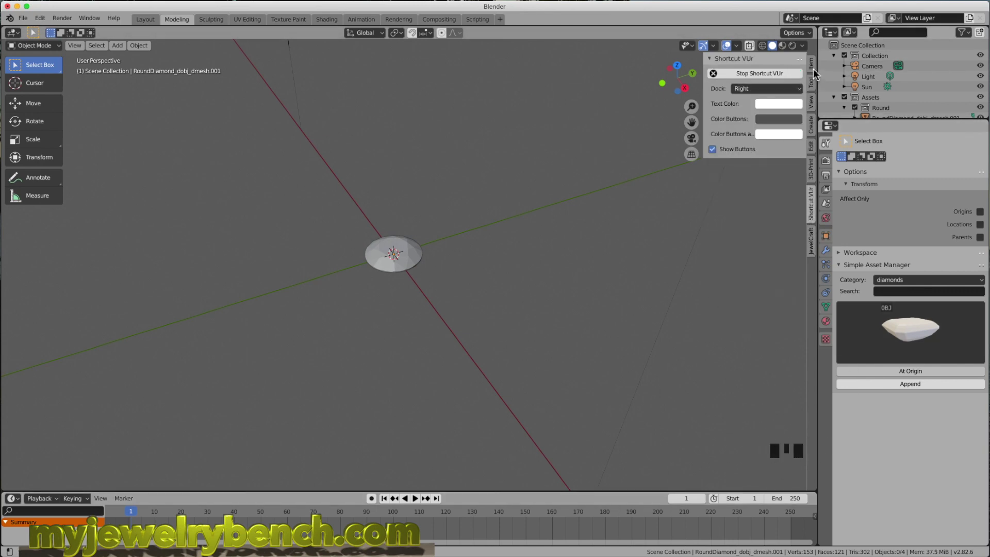
Select the RoundDiamond object in the viewport and delete it with X.
left_click(813, 72)
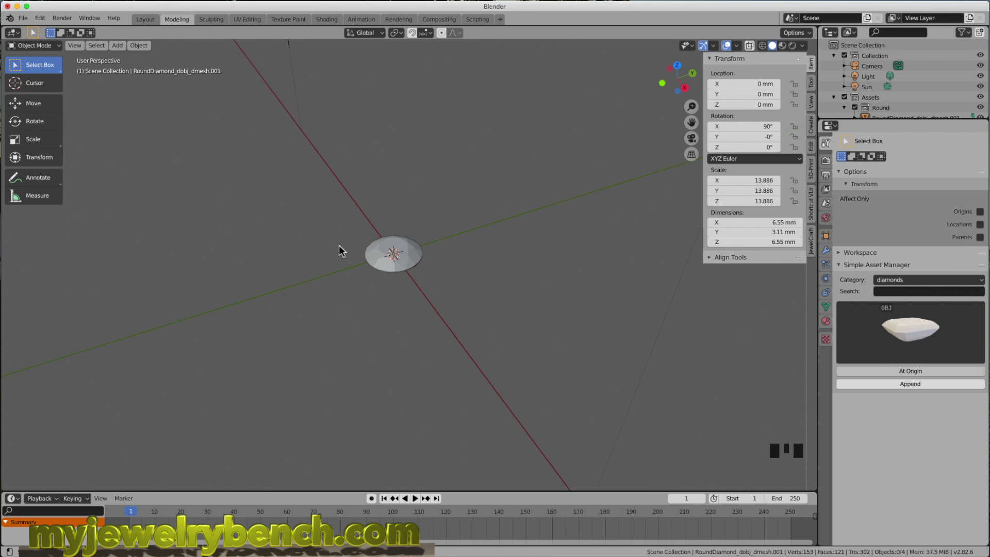
scroll("down", 3)
scroll("down", 3)
left_click_drag(418, 322, 427, 302)
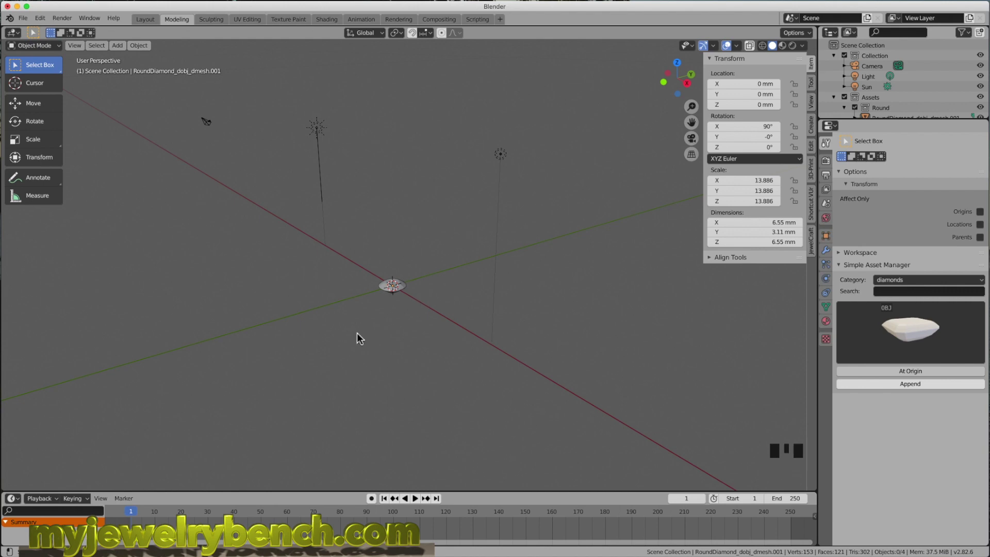
left_click_drag(382, 312, 409, 289)
left_click(409, 289)
left_click_drag(419, 294, 405, 290)
key("x")
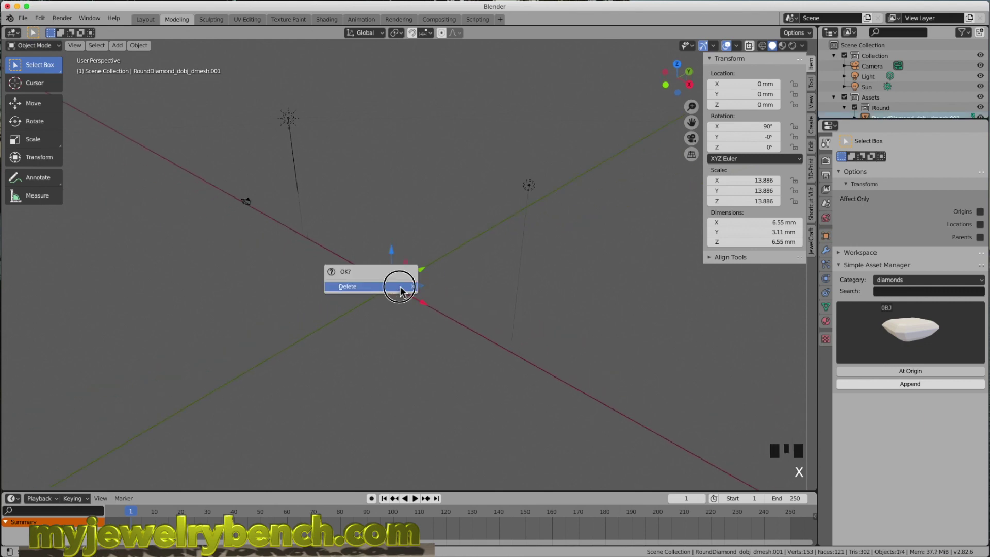
Create a JewelCraft Size Curve in USA format, raising the size from 5 to 7.0.
left_click_drag(405, 290, 801, 220)
left_click(818, 214)
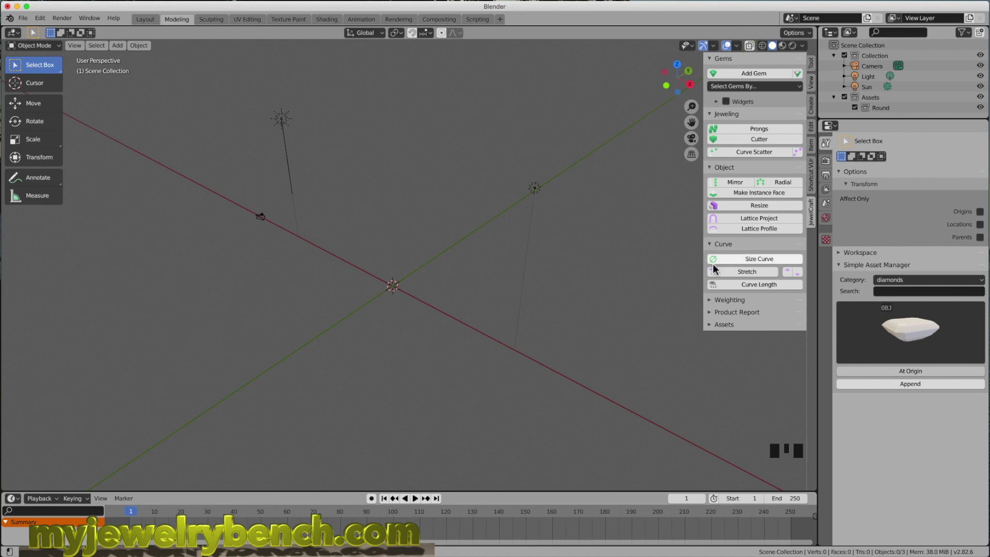
left_click_drag(763, 264, 667, 295)
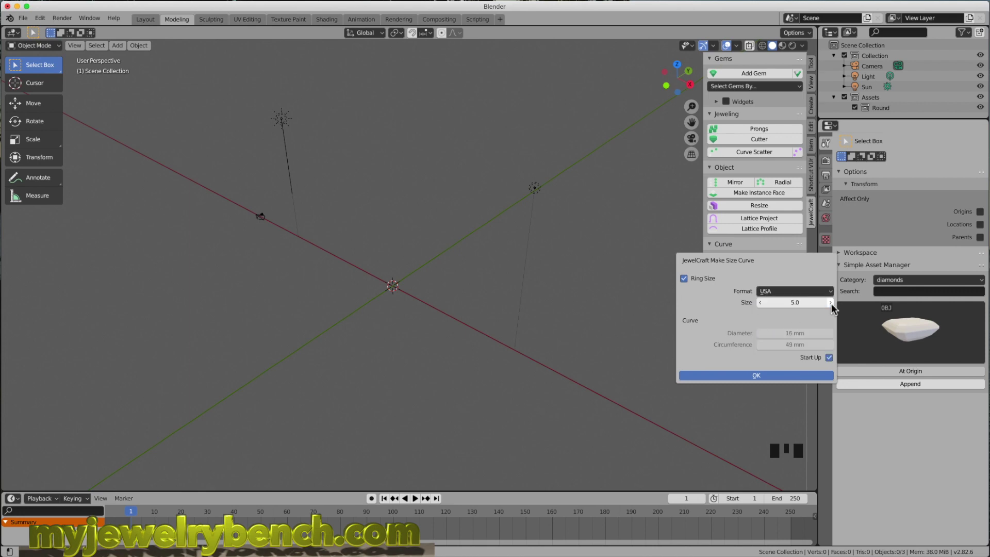
left_click_drag(837, 309, 761, 384)
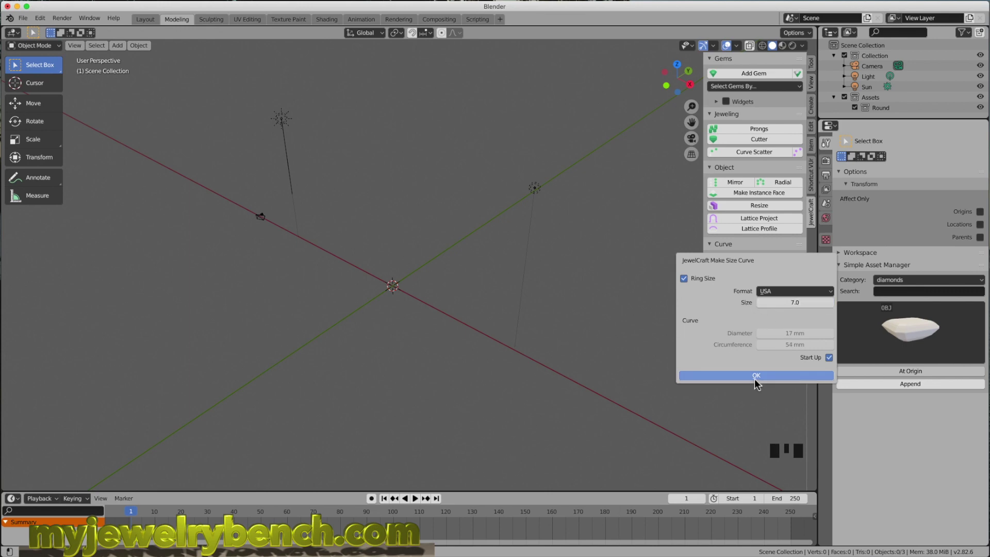
left_click_drag(417, 316, 399, 323)
Orbit and zoom to look down on the new size circle.
scroll("up", 3)
left_click_drag(447, 305, 381, 233)
scroll("up", 3)
left_click_drag(404, 240, 417, 218)
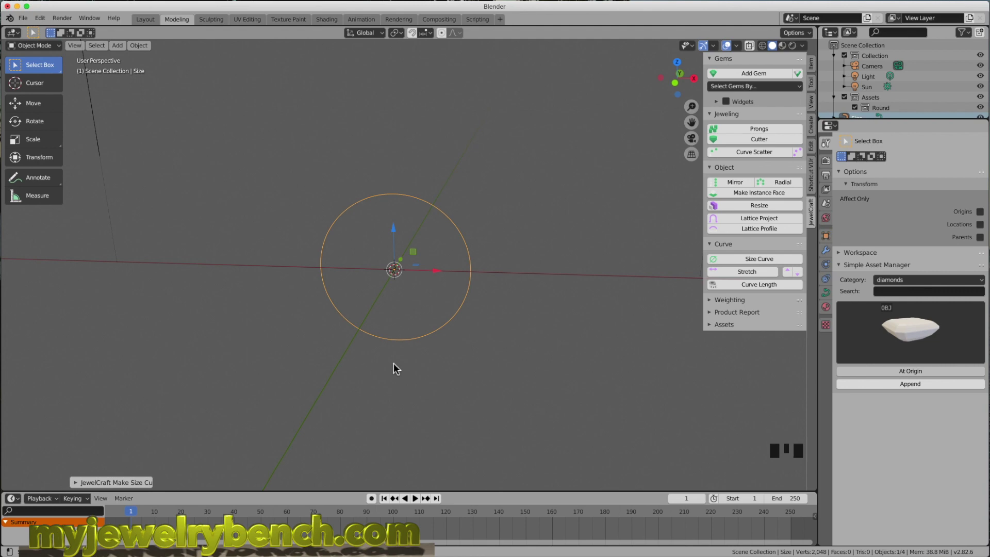
Add a cube at the origin and set its width and depth to 2 mm.
key("shift+a")
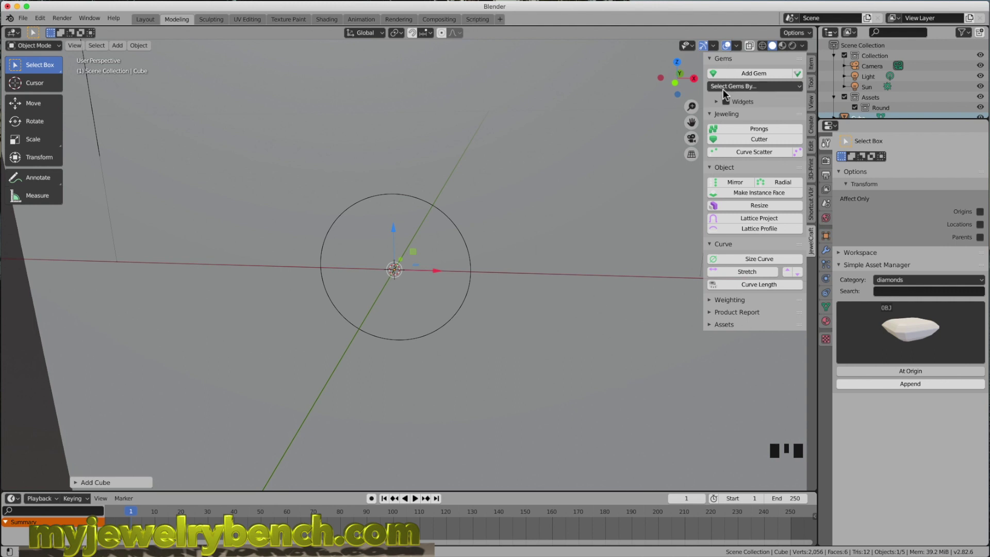
left_click(819, 75)
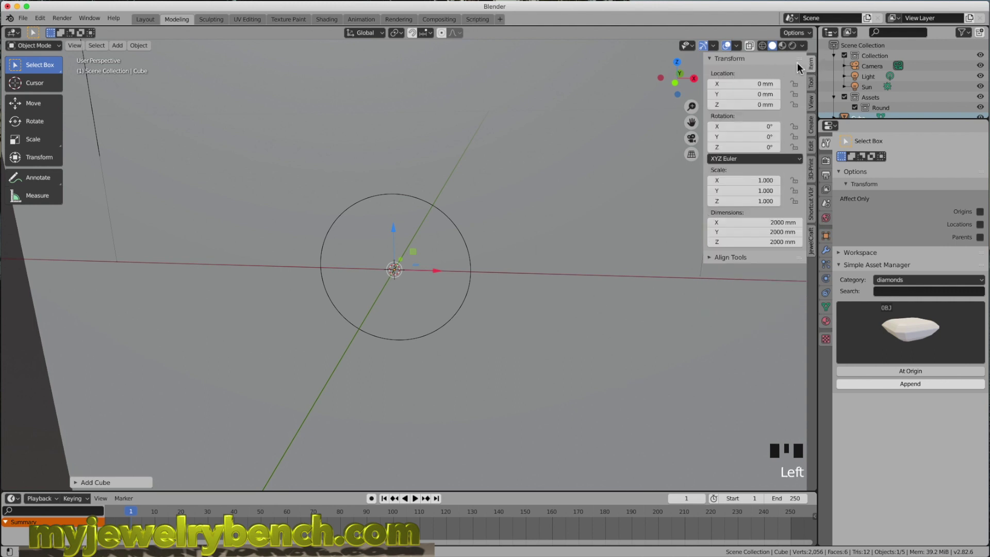
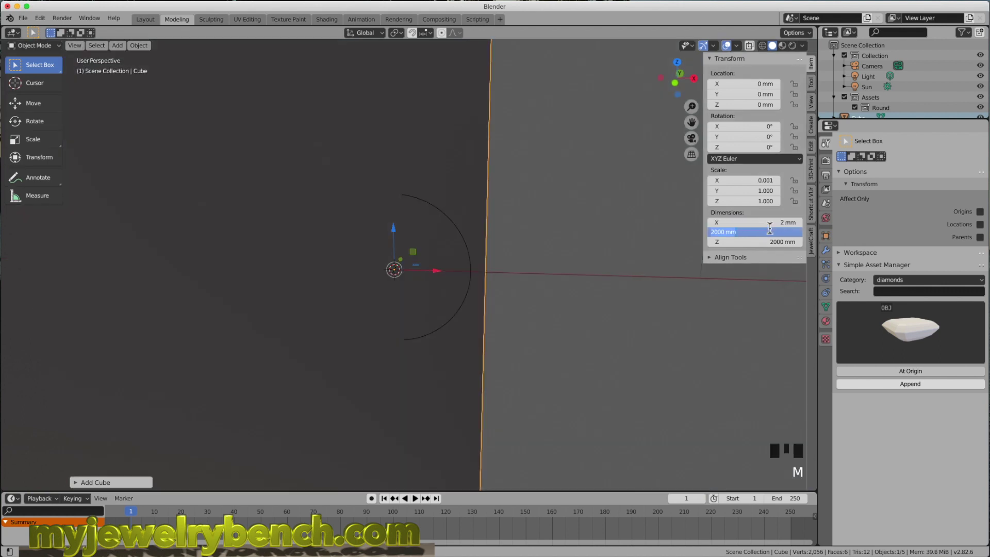
key("m")
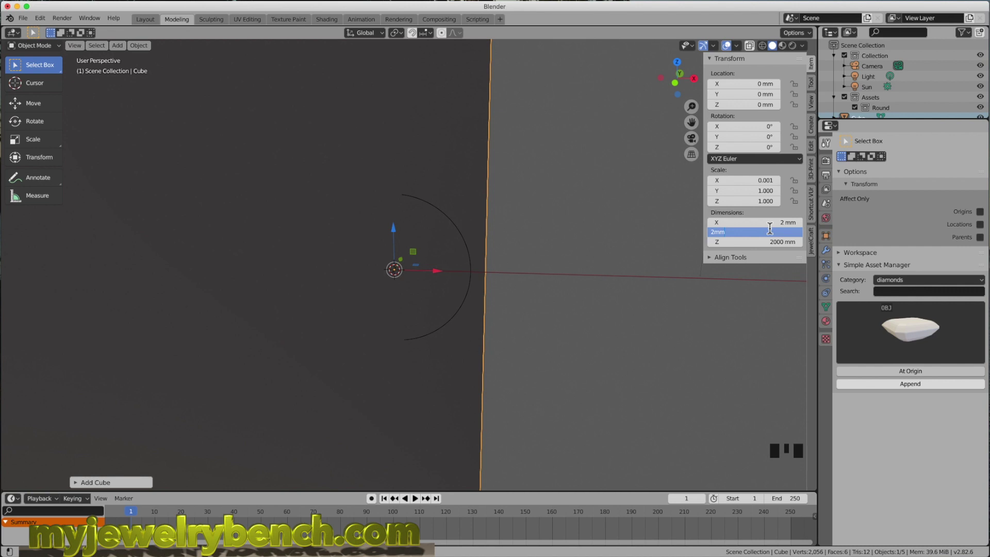
key("m")
scroll("up", 3)
left_click_drag(370, 277, 150, 249)
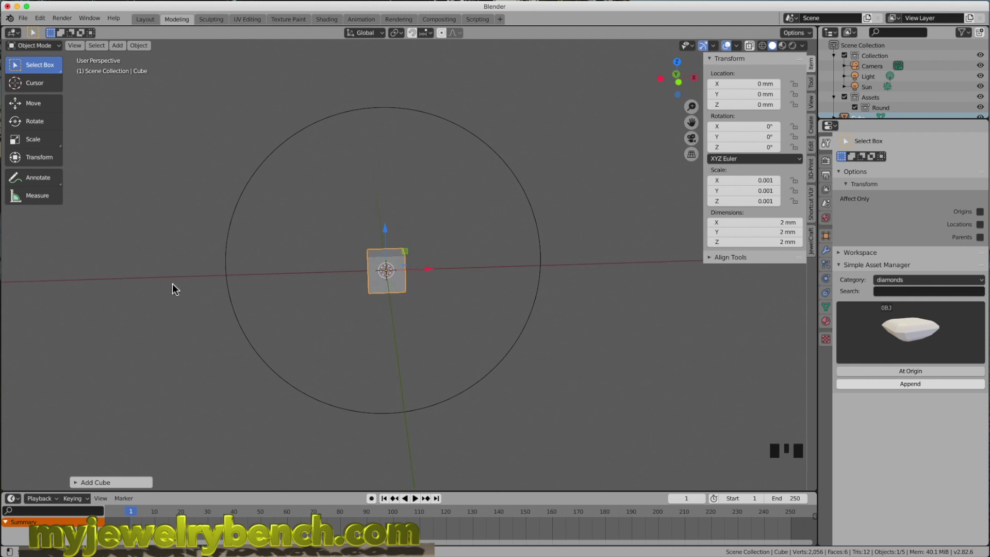
Stretch the cube into a 32.7 mm bar and set its width to 3.5 mm.
key("s")
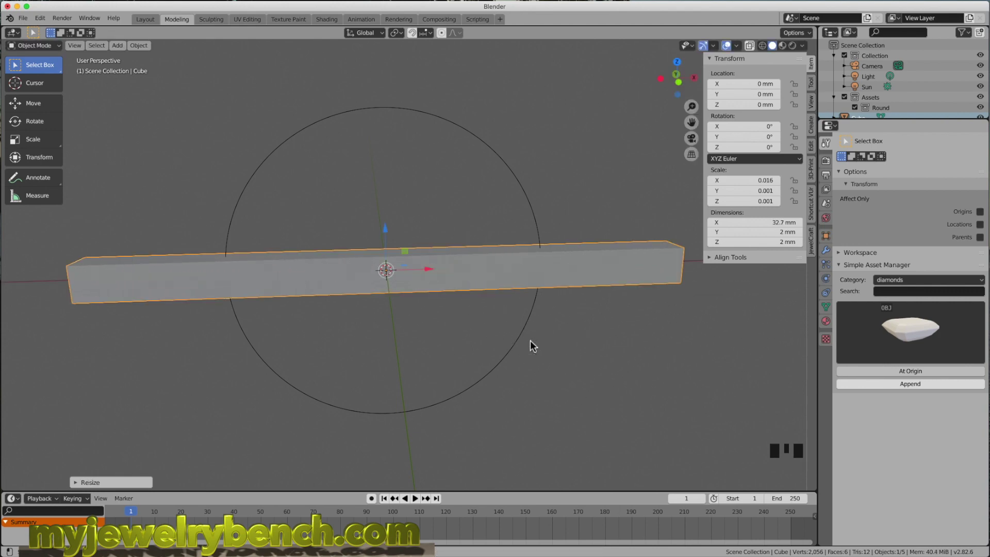
scroll("down", 3)
left_click_drag(446, 285, 745, 226)
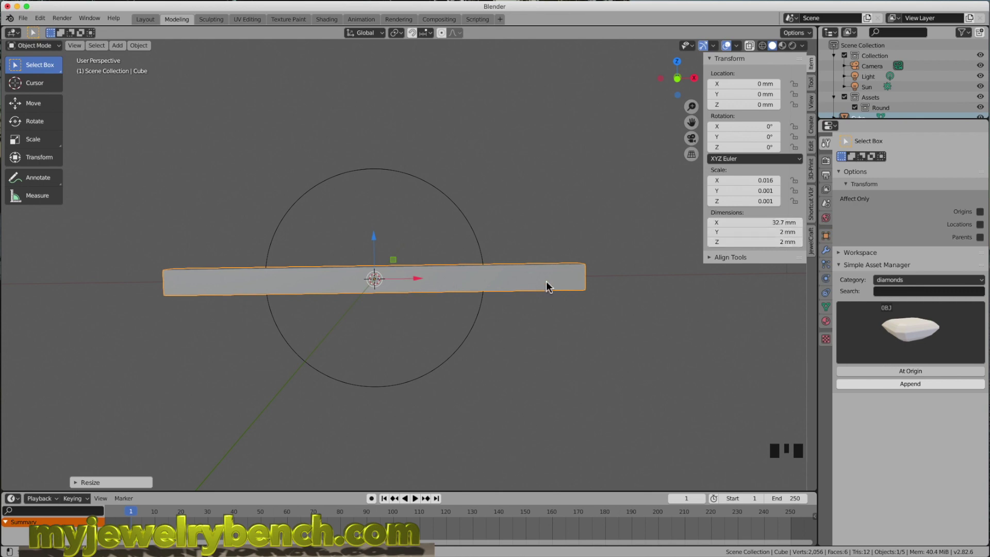
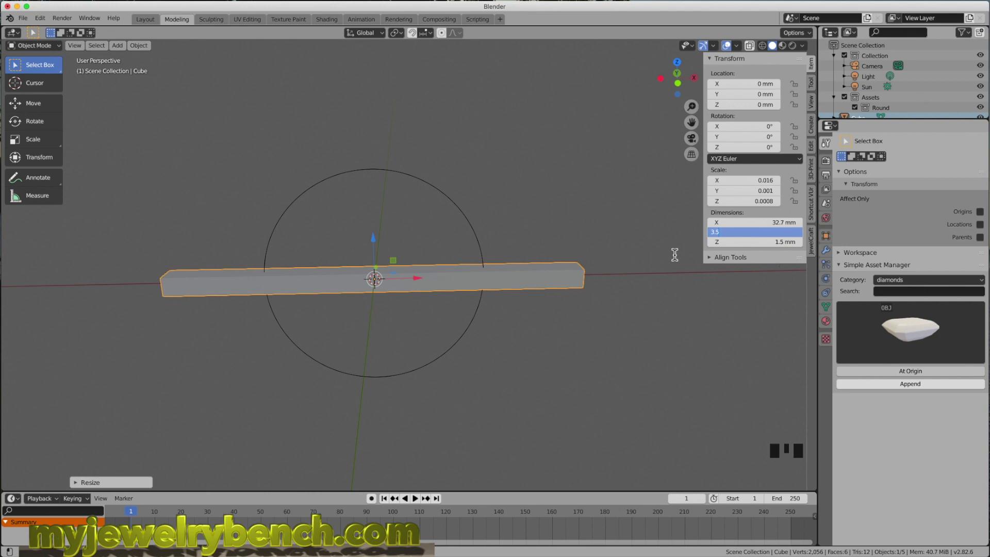
key("m")
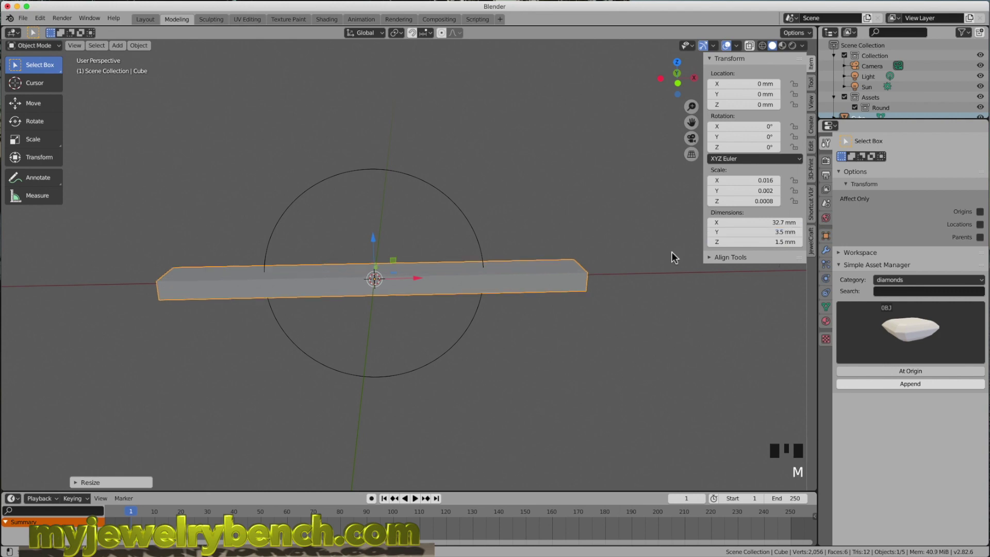
Add a high-count loop cut across the bar and select all its geometry.
left_click_drag(289, 293, 375, 272)
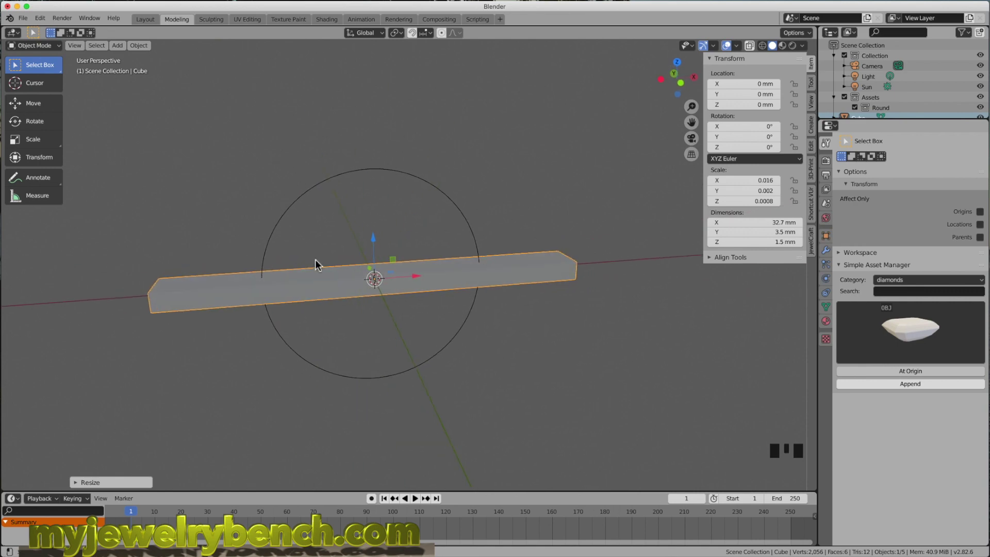
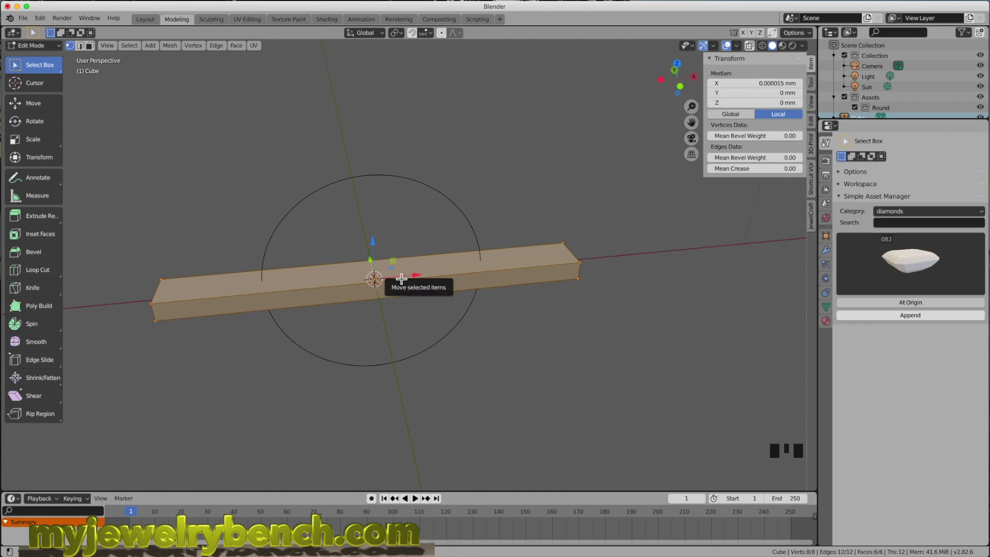
key("ctrl+r")
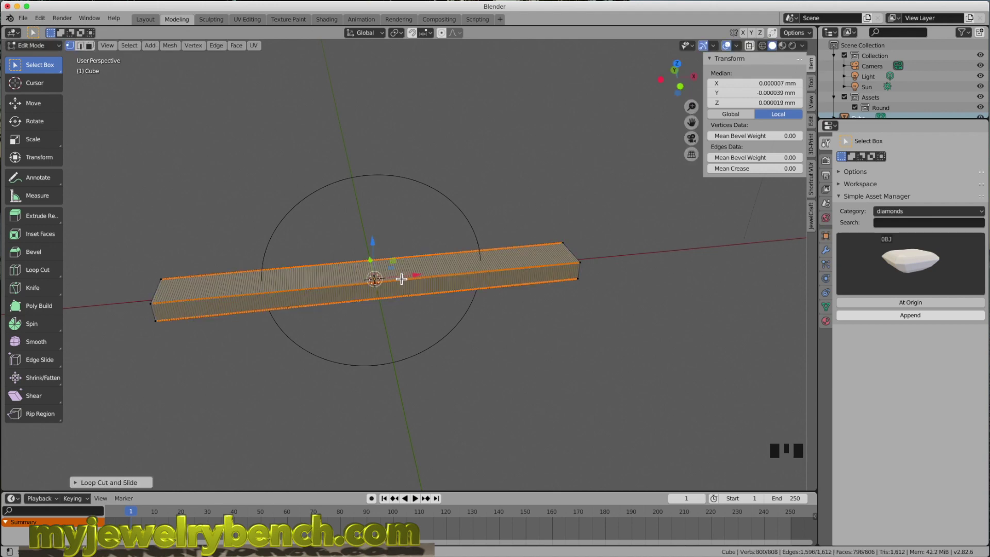
key("a")
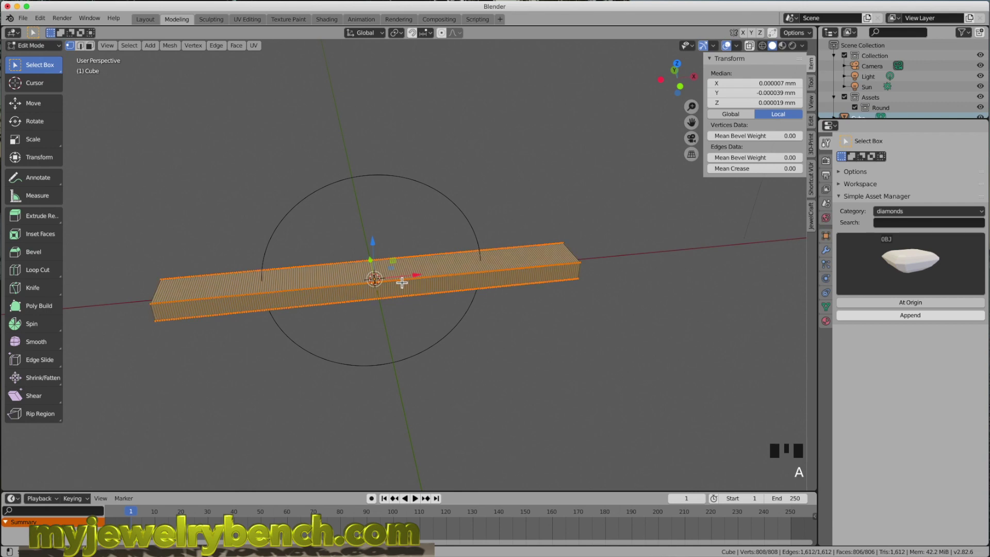
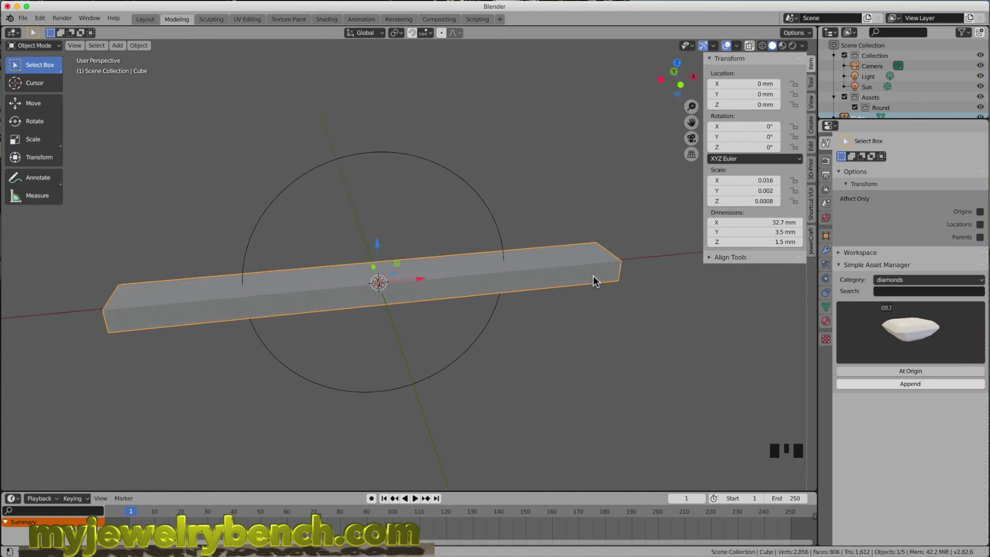
Add a Curve modifier to the bar using the Size circle as the bending curve.
left_click_drag(281, 320, 325, 294)
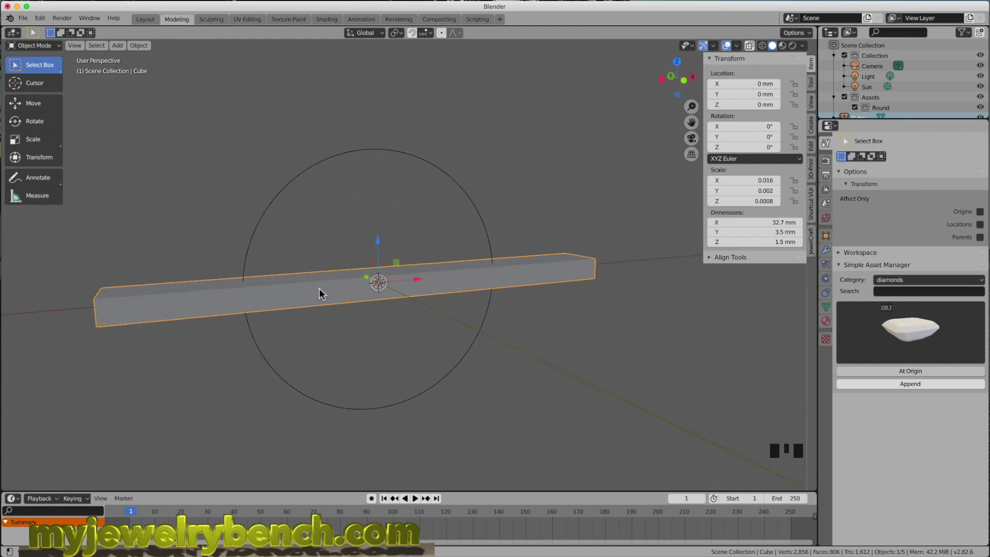
left_click(420, 162)
left_click(399, 303)
left_click(533, 282)
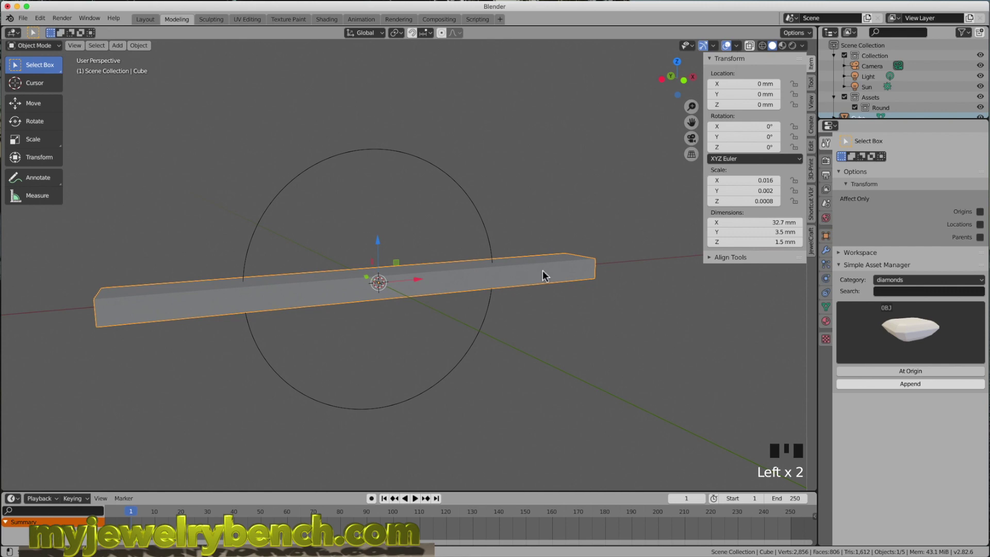
left_click_drag(716, 297, 831, 257)
left_click(830, 256)
Orbit the view to inspect the bent band.
left_click_drag(873, 145, 857, 210)
left_click_drag(865, 225, 825, 245)
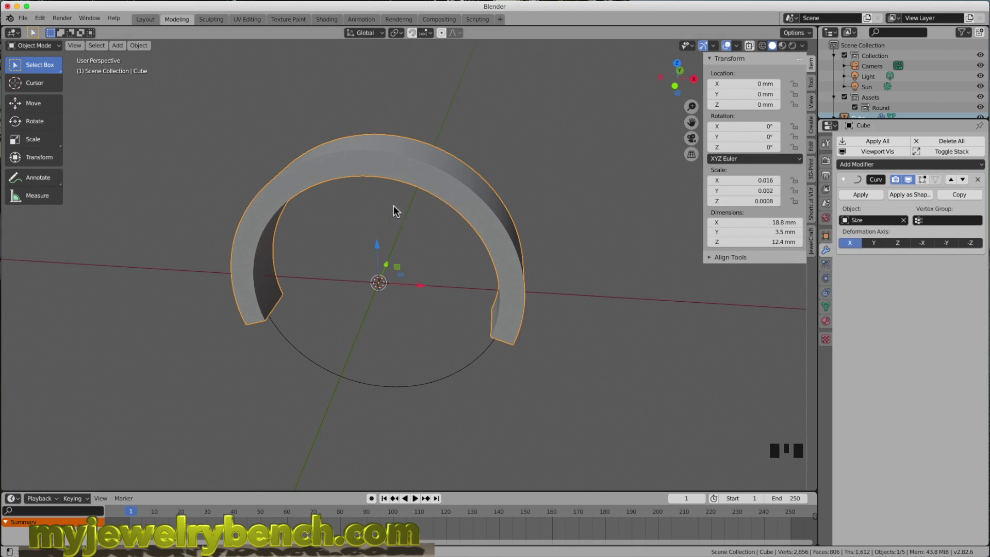
left_click_drag(384, 218, 813, 186)
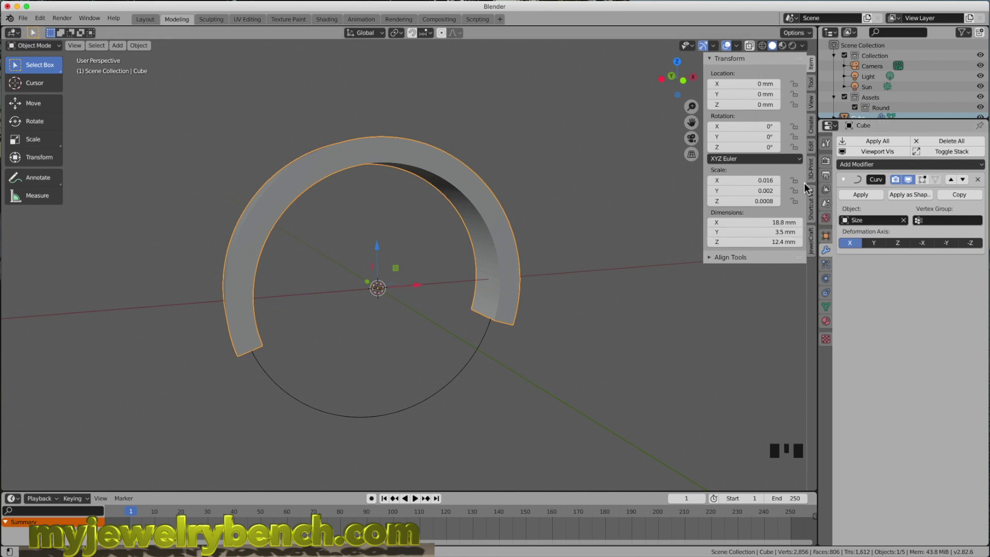
left_click(819, 239)
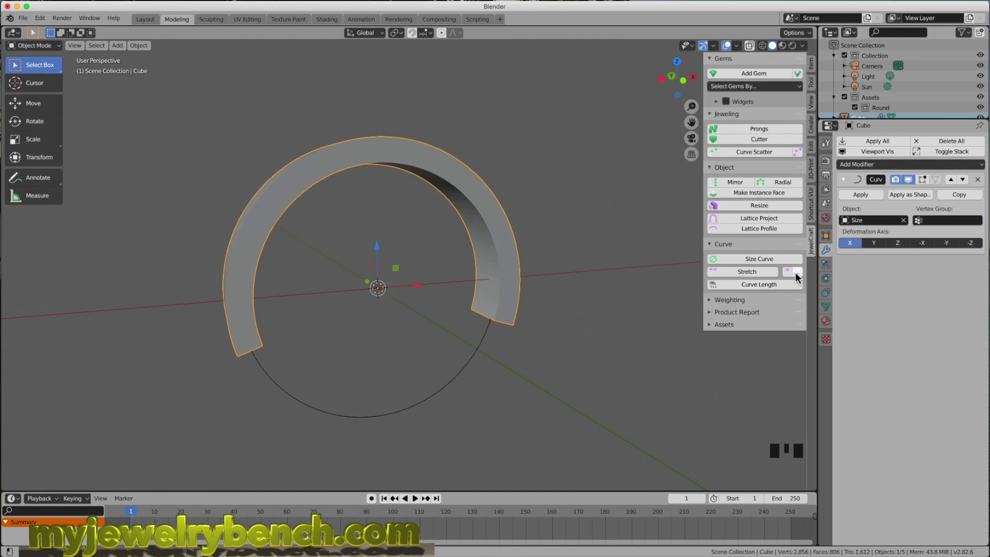
left_click(792, 277)
left_click_drag(496, 258, 235, 256)
left_click(801, 277)
left_click_drag(519, 309, 643, 302)
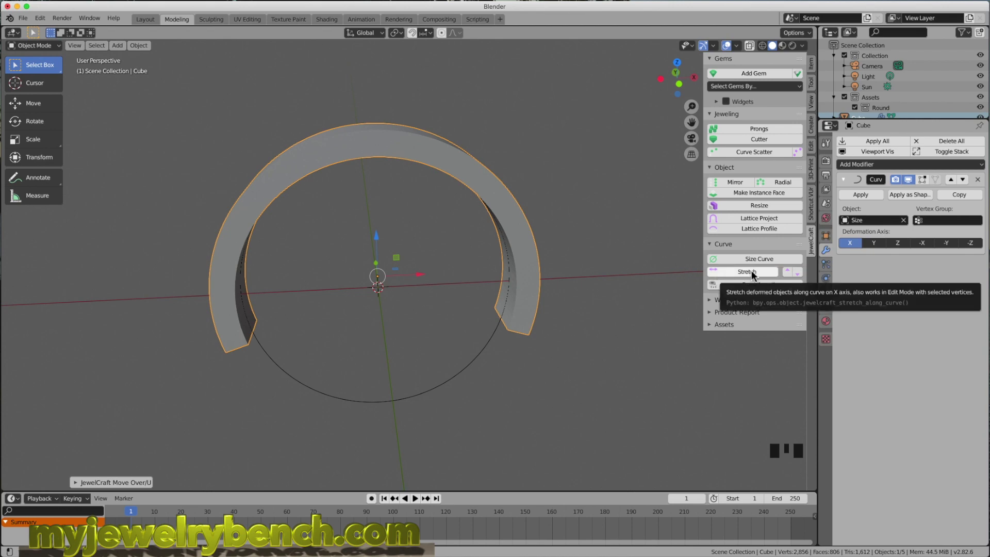
left_click(757, 277)
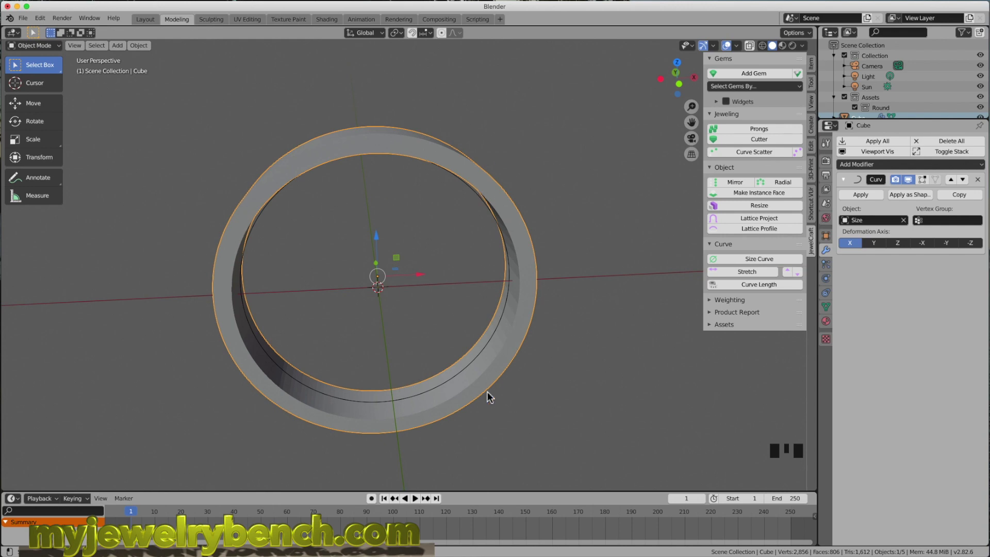
left_click_drag(409, 409, 483, 179)
left_click_drag(405, 163, 427, 125)
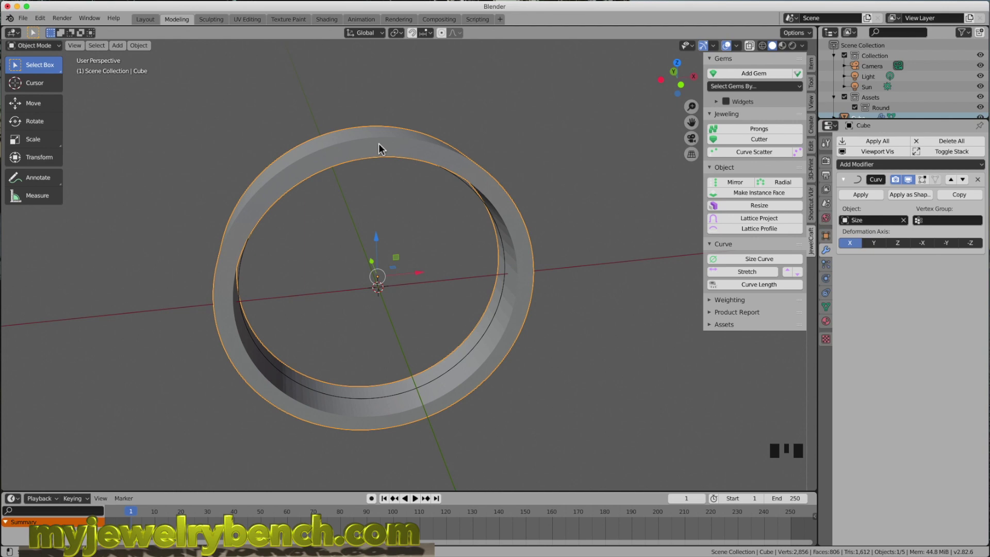
Bring up the Apply menu with Visual Geometry to Mesh highlighted.
key("a")
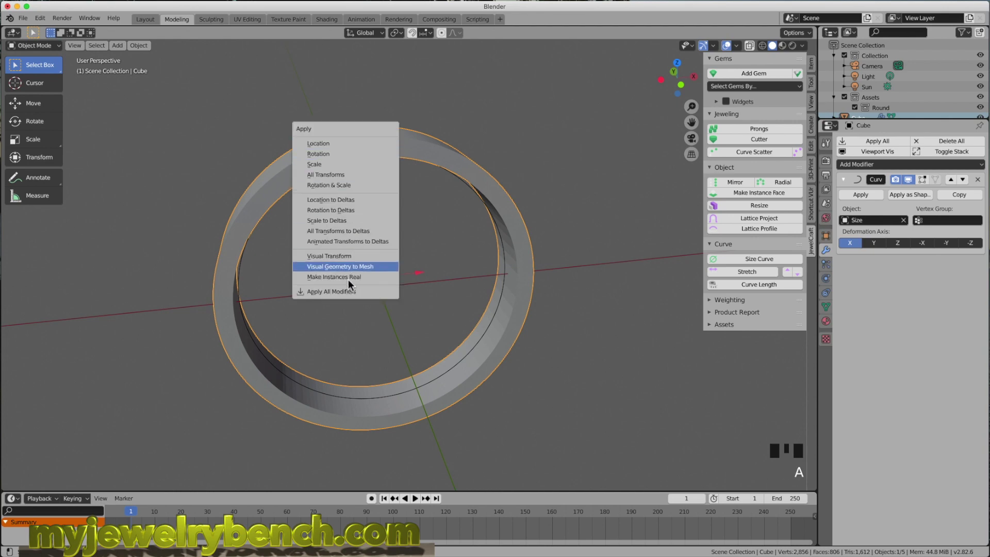
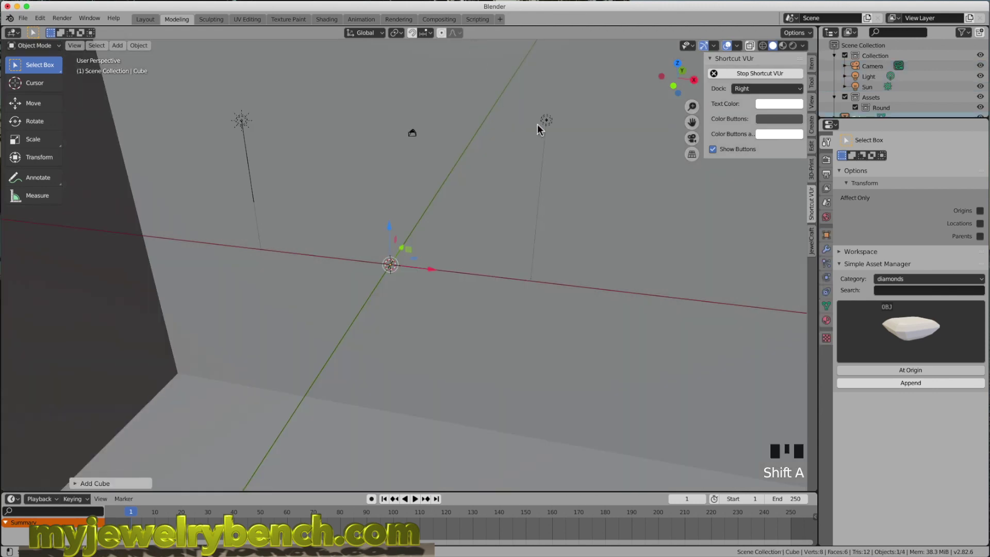
Show the new cube's transform values in the Item sidebar.
left_click(818, 72)
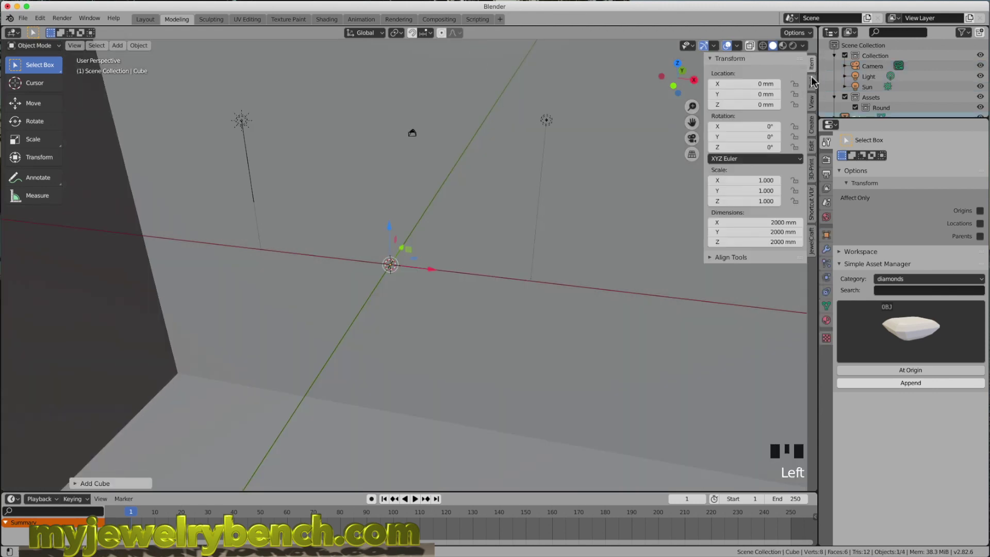
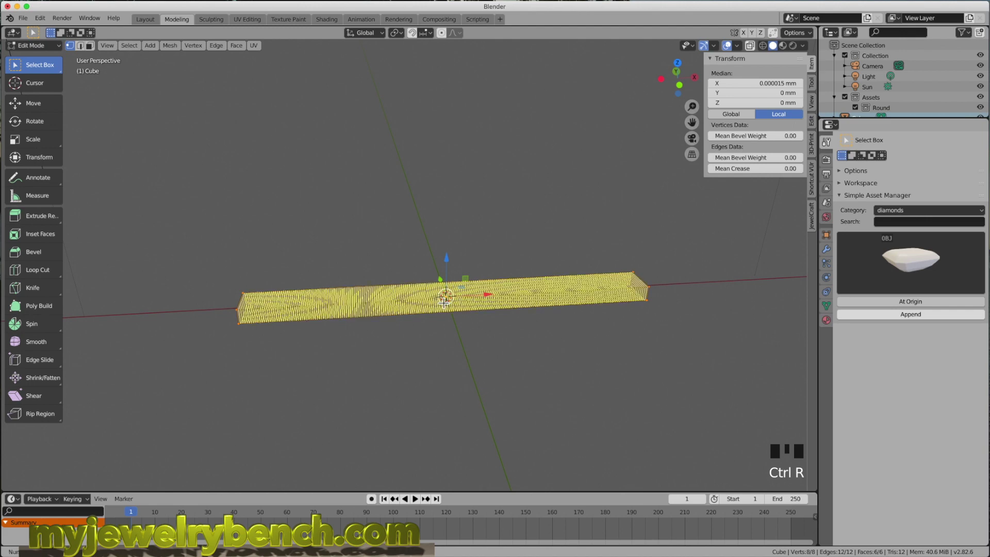
Leave Edit Mode and create a JewelCraft Size Curve at USA size 7.0.
key("Tab")
left_click_drag(443, 334, 823, 213)
left_click(819, 248)
left_click_drag(774, 263, 711, 278)
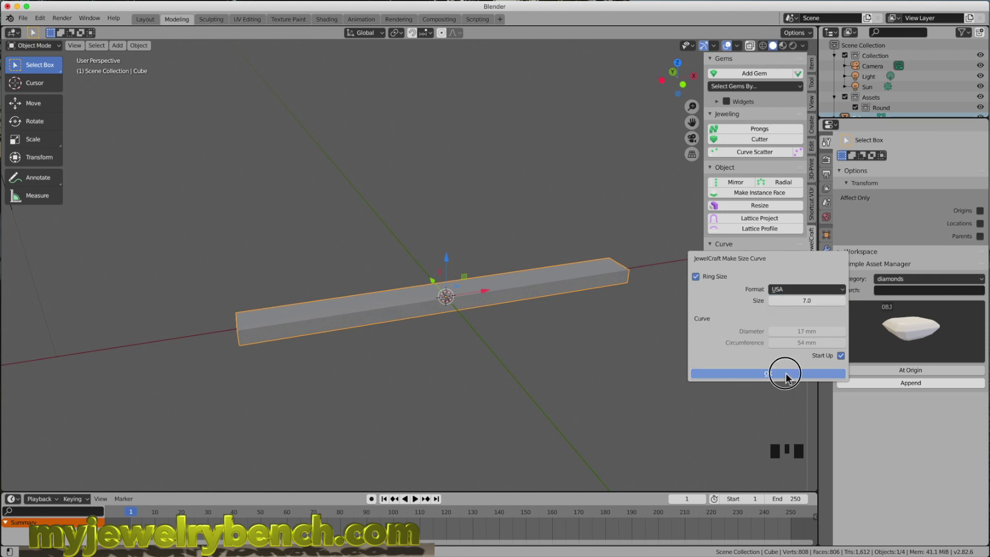
Apply all modifiers to make the ring band permanent geometry.
left_click_drag(529, 305, 428, 269)
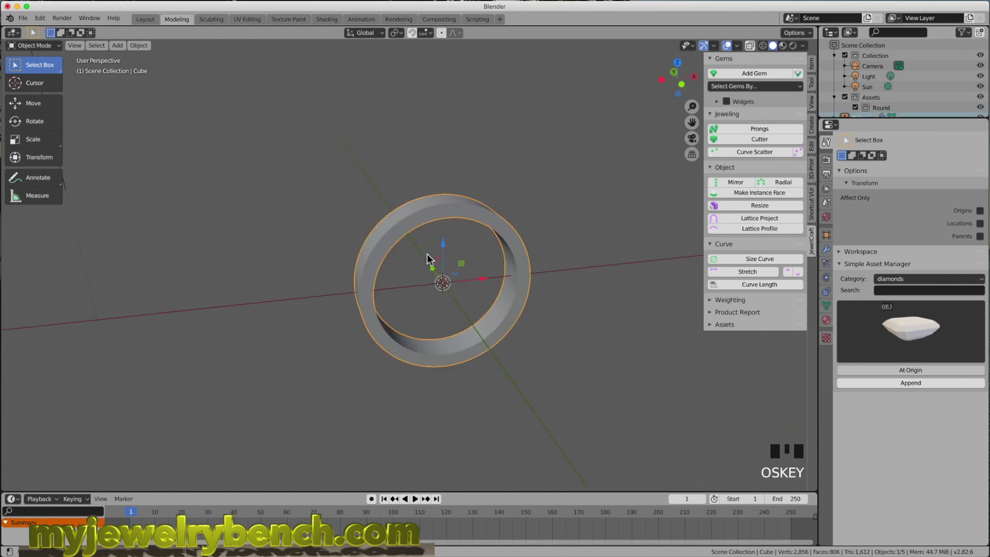
middle_click(402, 253)
key("a")
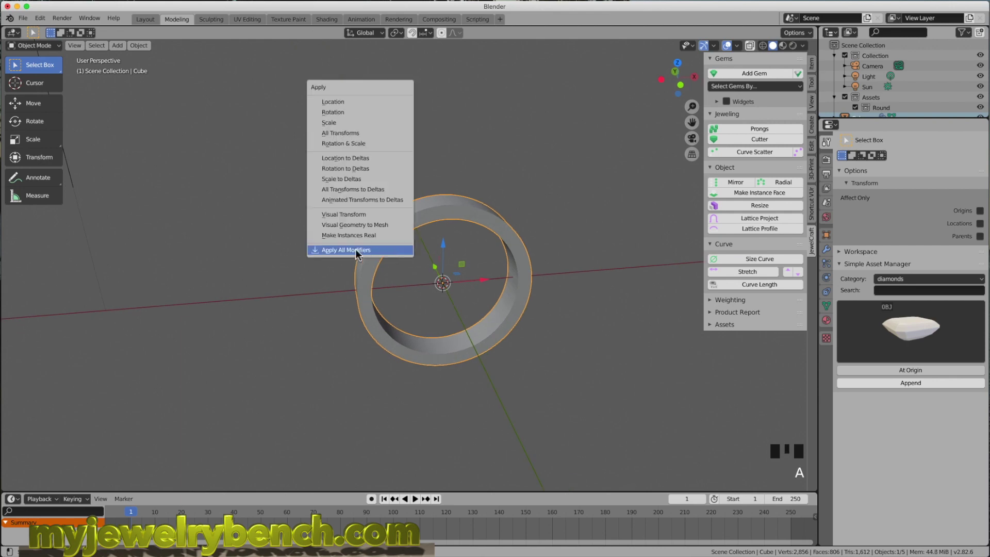
left_click(472, 216)
left_click_drag(376, 272, 436, 213)
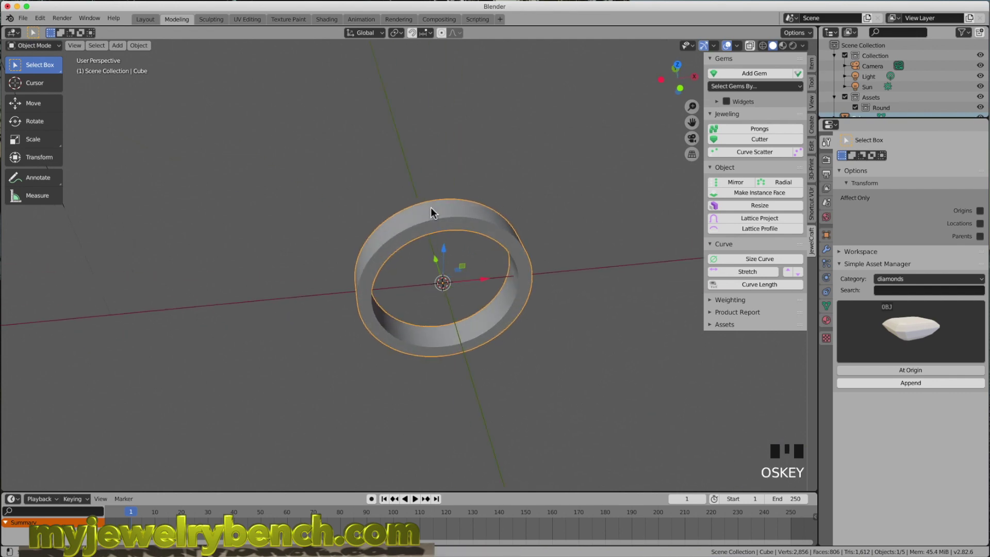
Apply the band's rotation and scale via Ctrl+A.
key("a")
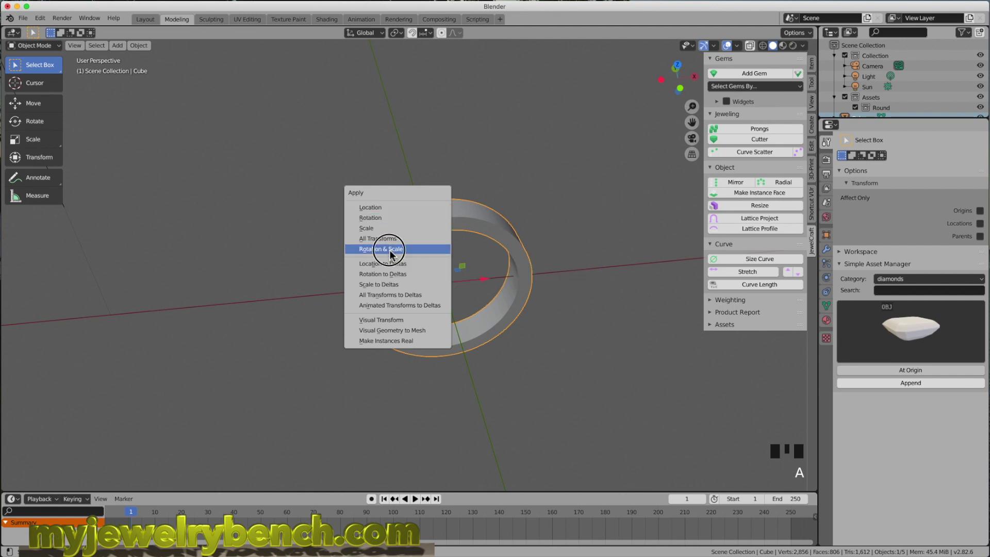
key("ctrl+a")
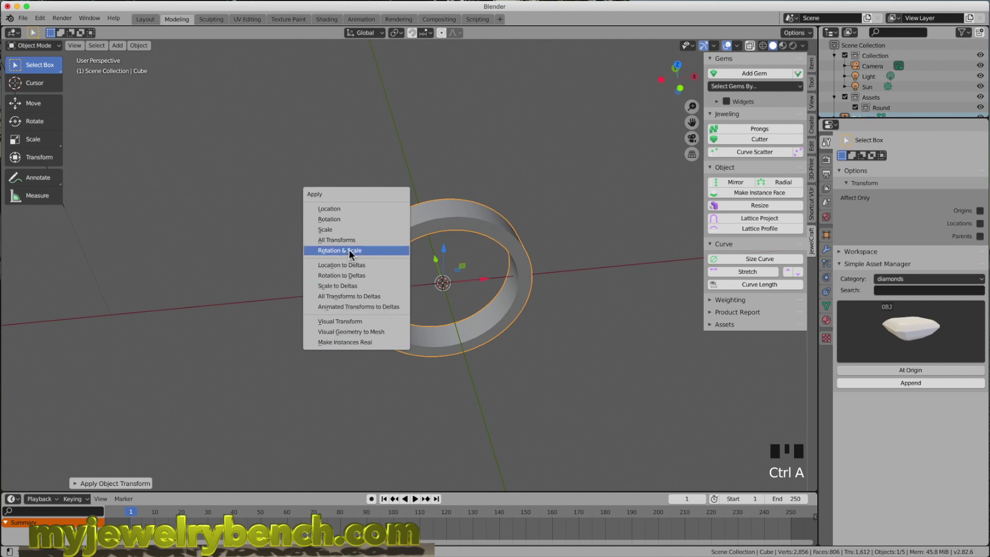
left_click(455, 165)
left_click_drag(415, 275, 456, 207)
left_click(456, 207)
Zoom in on the band and enter Edit Mode on its mesh.
left_click_drag(476, 239, 446, 275)
scroll("up", 3)
left_click_drag(443, 267, 493, 230)
scroll("up", 3)
left_click_drag(494, 231, 354, 260)
key("Tab")
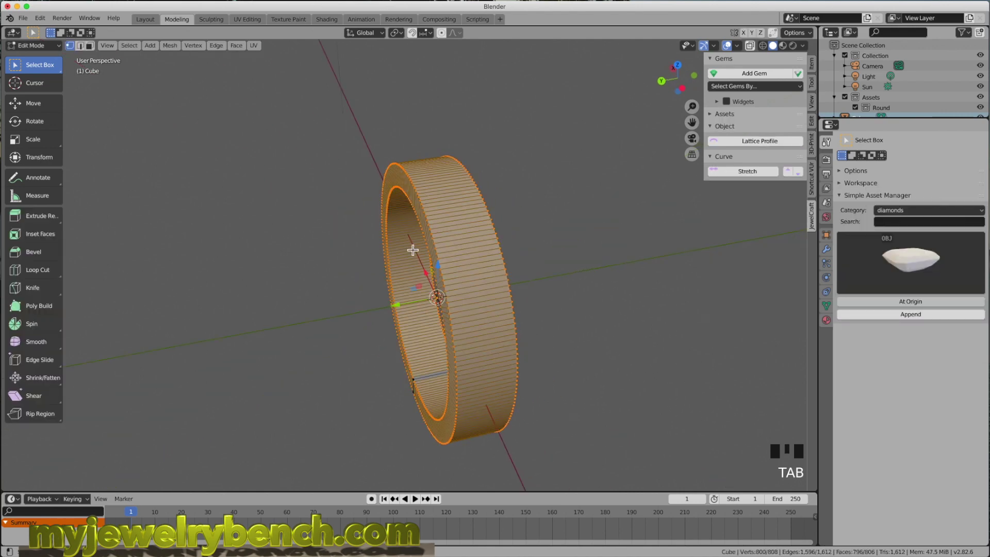
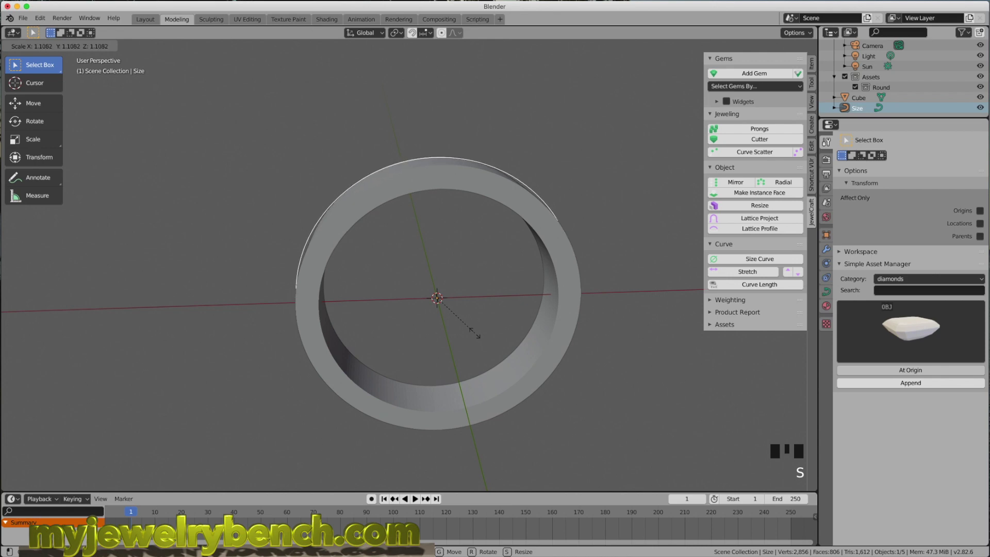
In front view, scale the Size curve down to the band's outer edge.
key("KP_1")
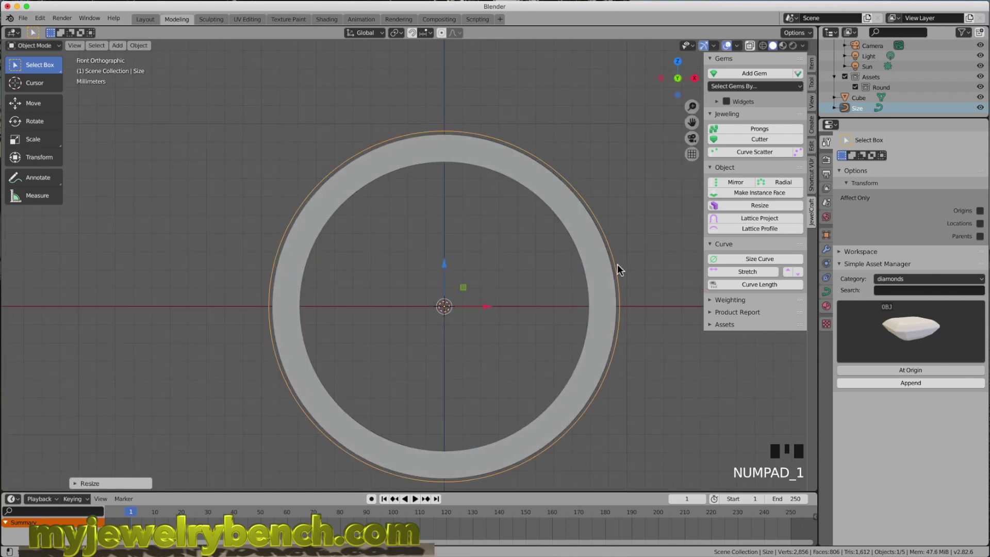
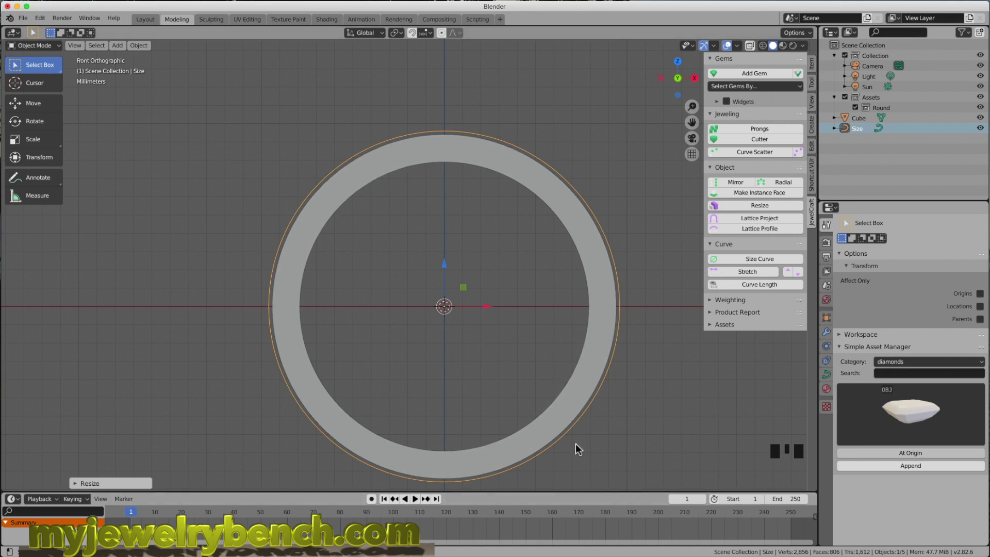
key("s")
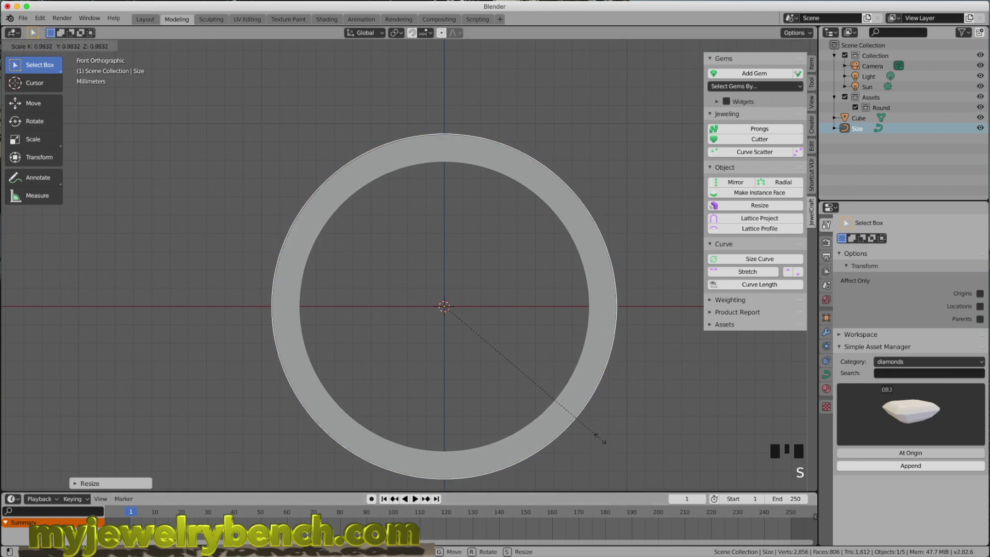
left_click_drag(609, 362, 861, 135)
left_click(887, 124)
left_click(886, 130)
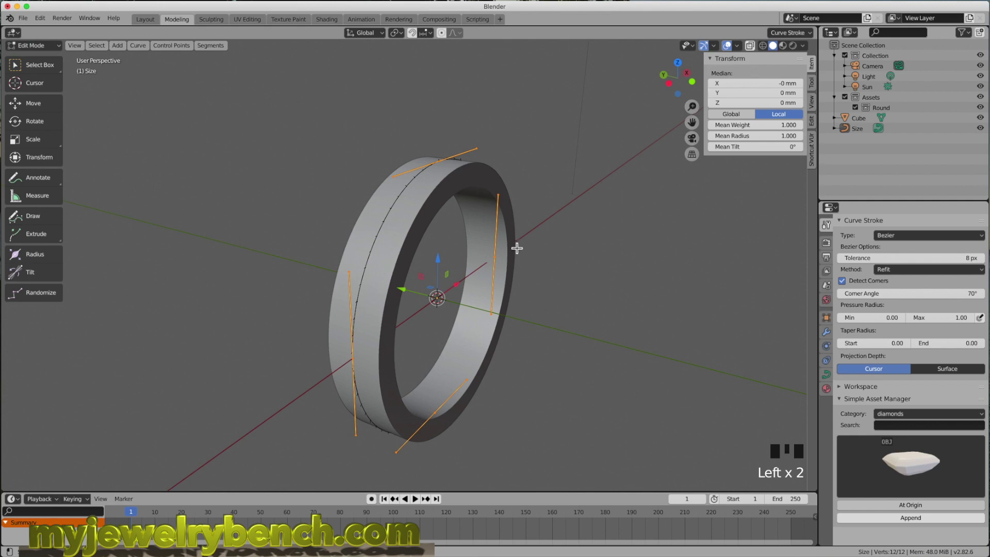
key("Tab")
Orbit the view around the finished ring band.
left_click_drag(590, 253, 870, 134)
left_click(870, 133)
left_click_drag(537, 247, 770, 78)
left_click_drag(770, 78, 512, 182)
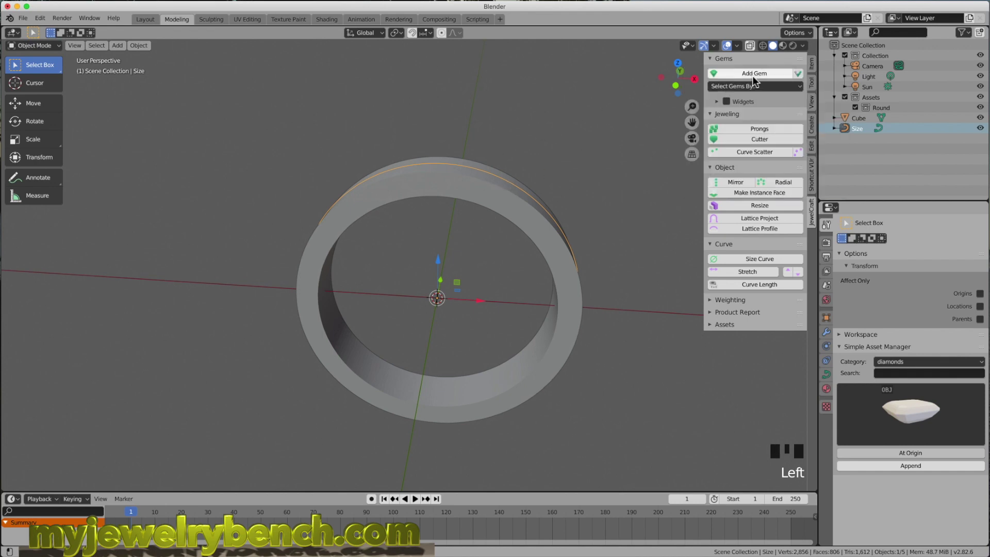
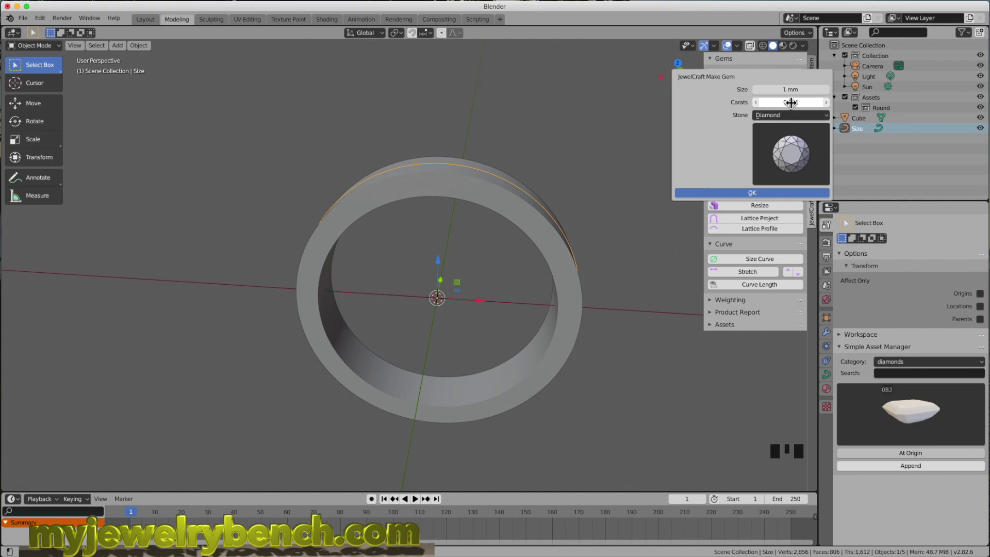
Confirm the ~3 mm, 0.100 ct Round diamond and scale the Size curve slightly in front view.
left_click_drag(569, 279, 858, 135)
left_click(858, 136)
key("KP_1")
key("s")
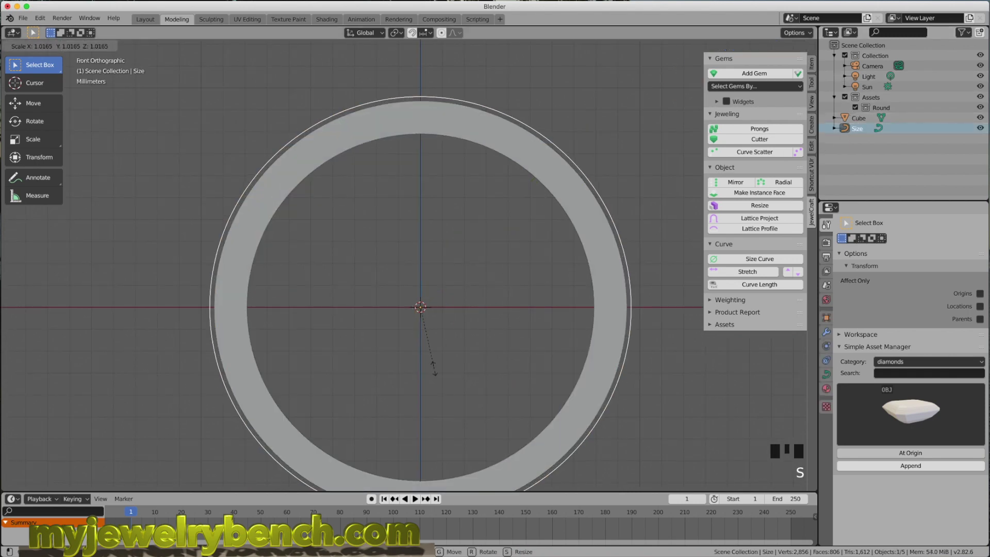
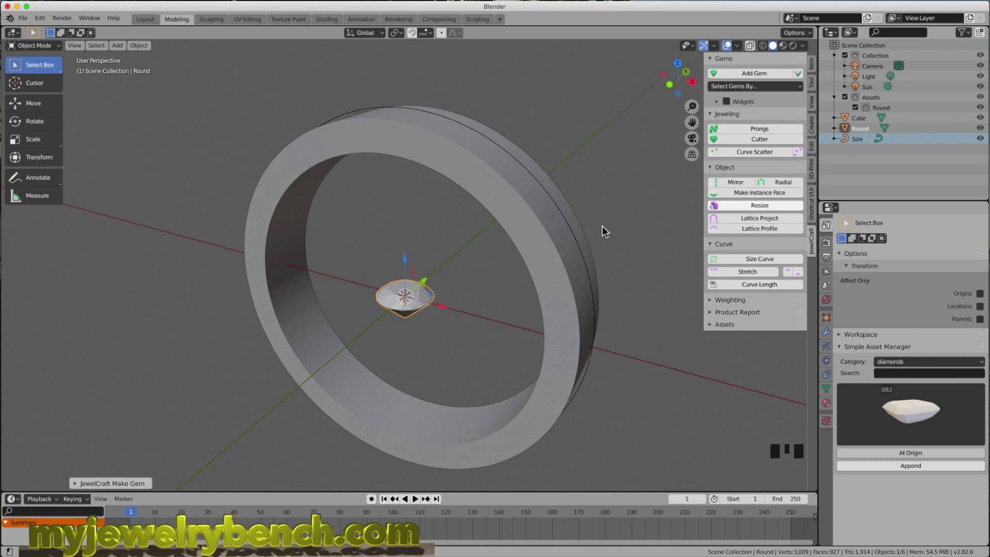
left_click_drag(450, 309, 458, 300)
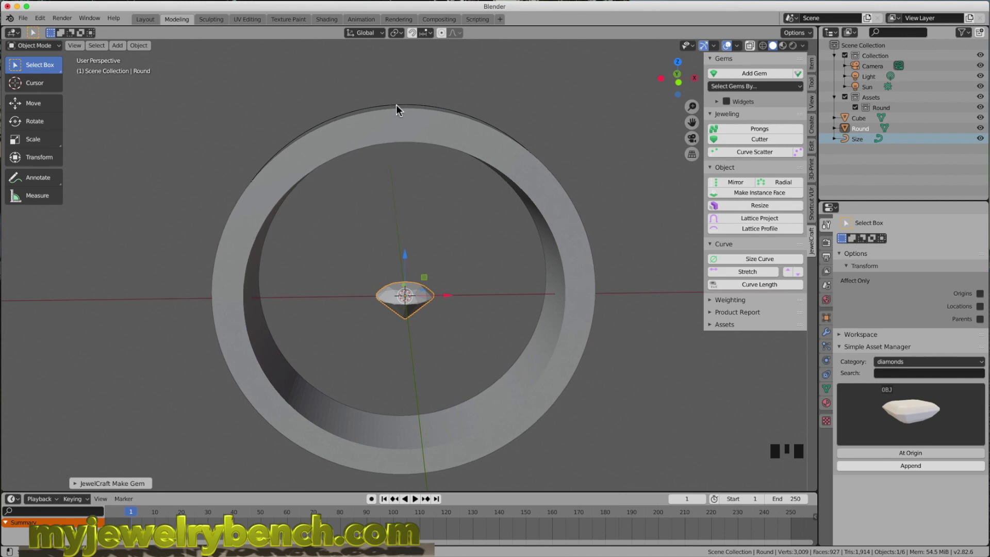
Select the round diamond and then the Size curve as the scatter path.
left_click(402, 111)
left_click_drag(450, 107, 409, 124)
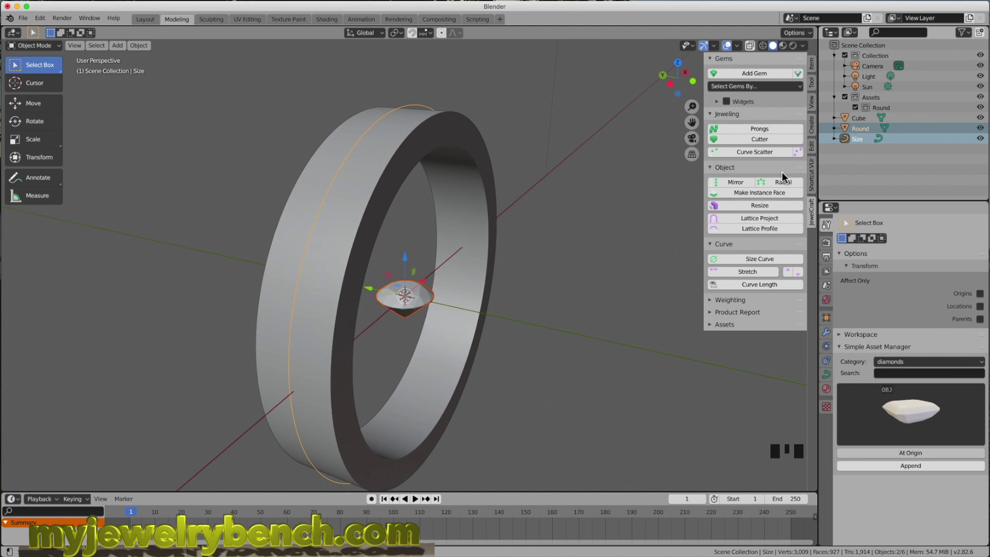
left_click_drag(723, 157, 499, 154)
left_click_drag(499, 154, 417, 162)
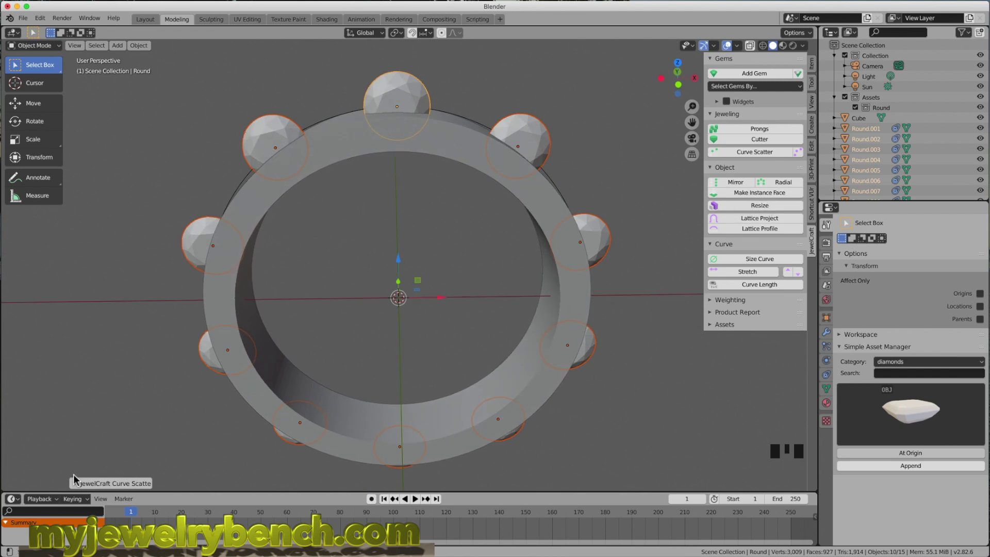
Curve Scatter 10 diamonds along the band with Tilt -90° and Offset -0.04 mm, facing outward.
left_click(80, 488)
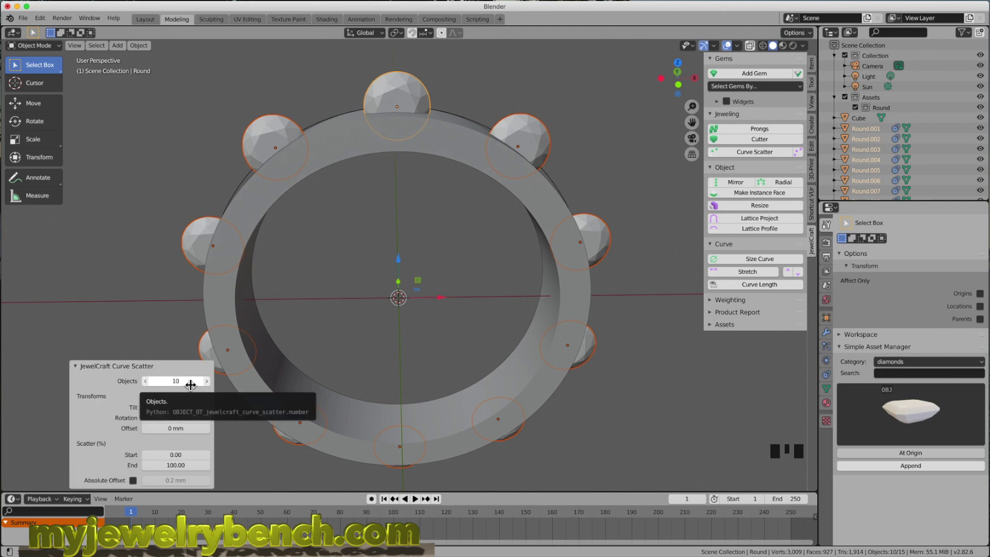
left_click_drag(203, 407, 180, 408)
left_click_drag(181, 408, 180, 408)
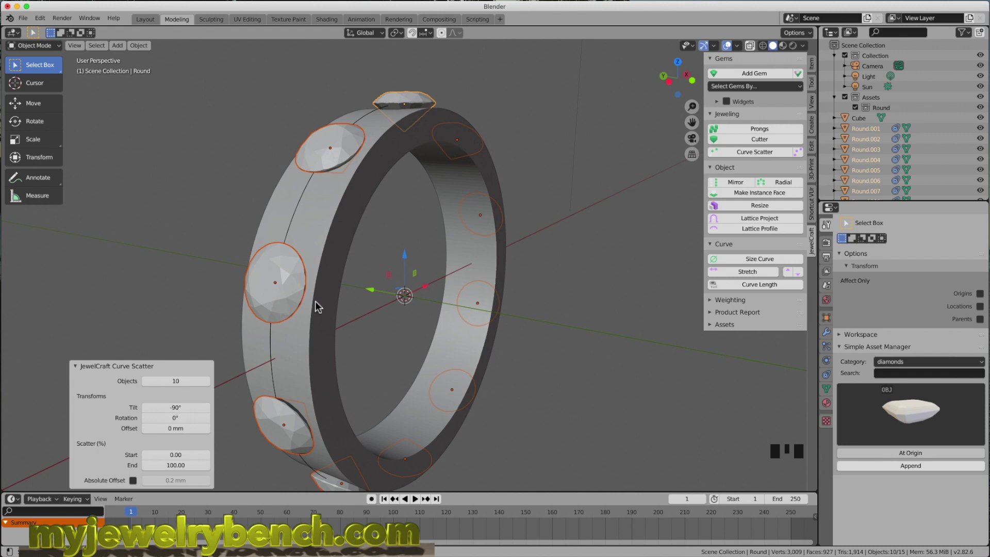
left_click_drag(364, 291, 412, 108)
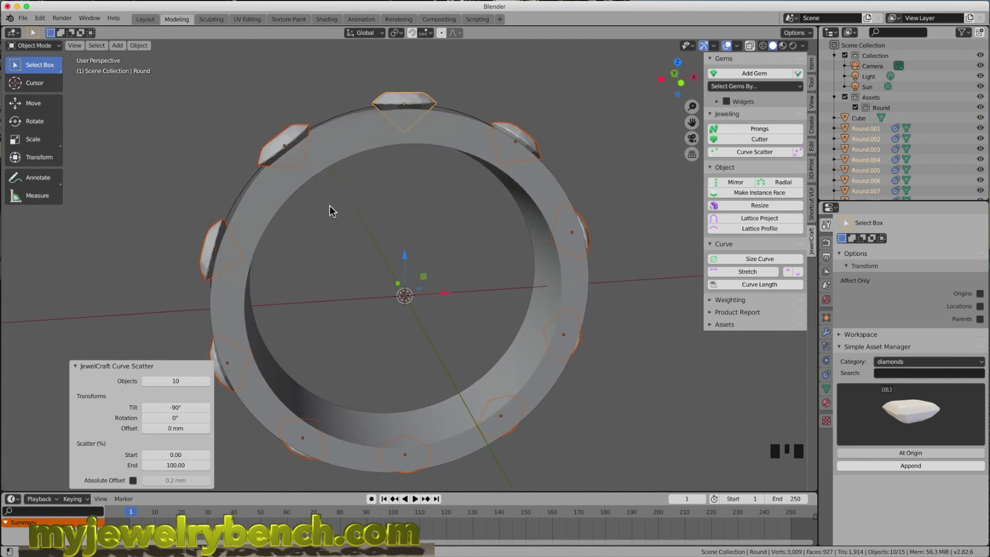
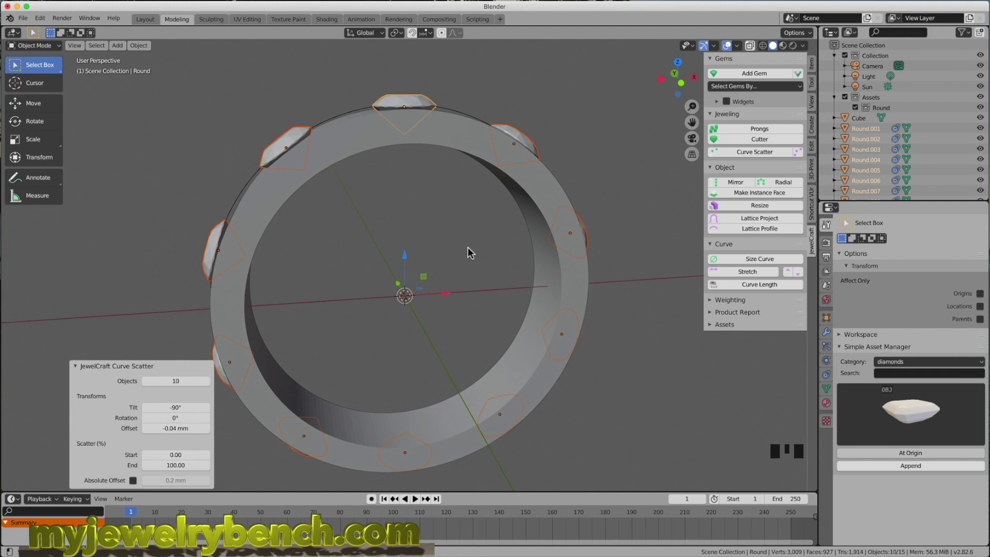
Narrow the scatter to Start 76.15 / End 123.85 so the gems form a top row, then deselect all.
key("KP_1")
scroll("down", 3)
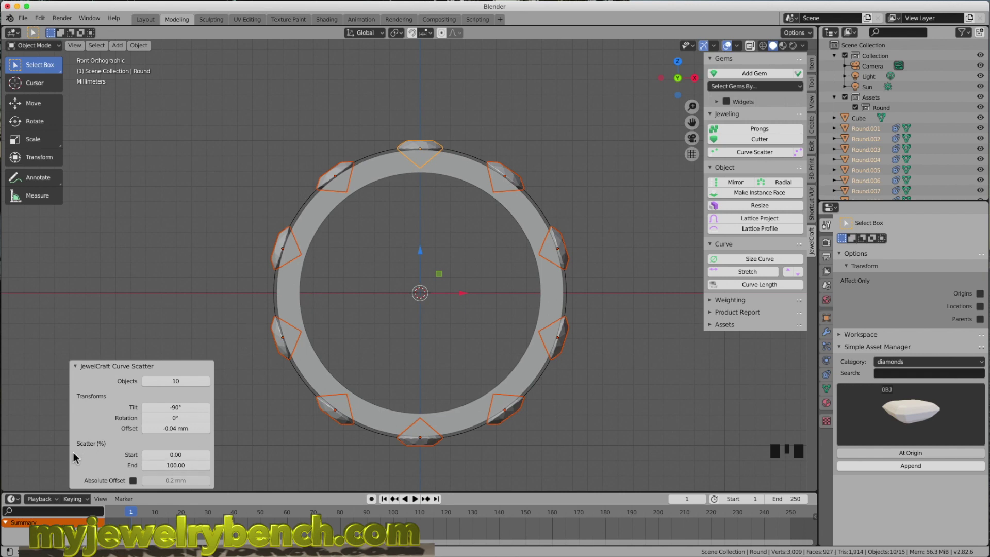
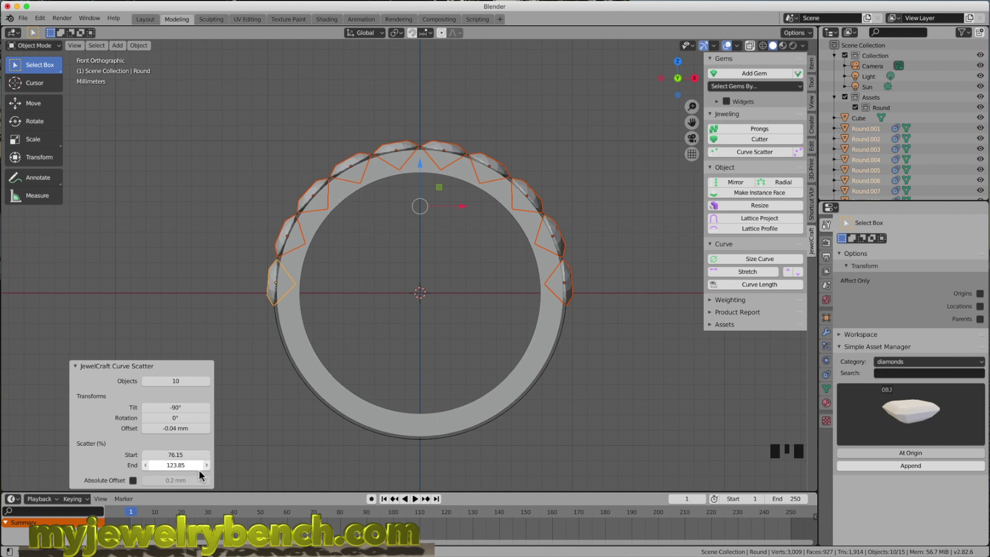
left_click_drag(351, 382, 176, 430)
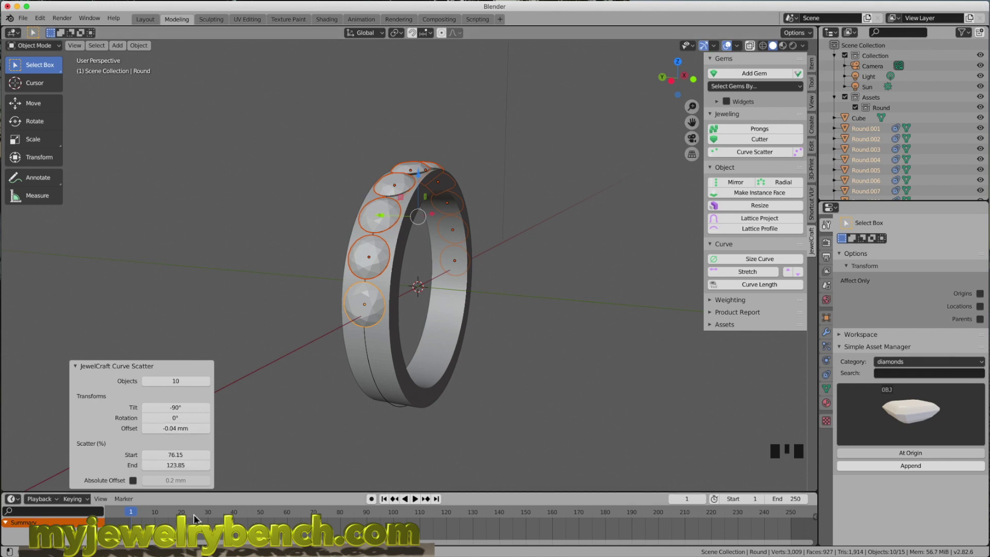
left_click_drag(407, 308, 314, 249)
left_click(314, 249)
left_click_drag(249, 368, 385, 325)
left_click(385, 326)
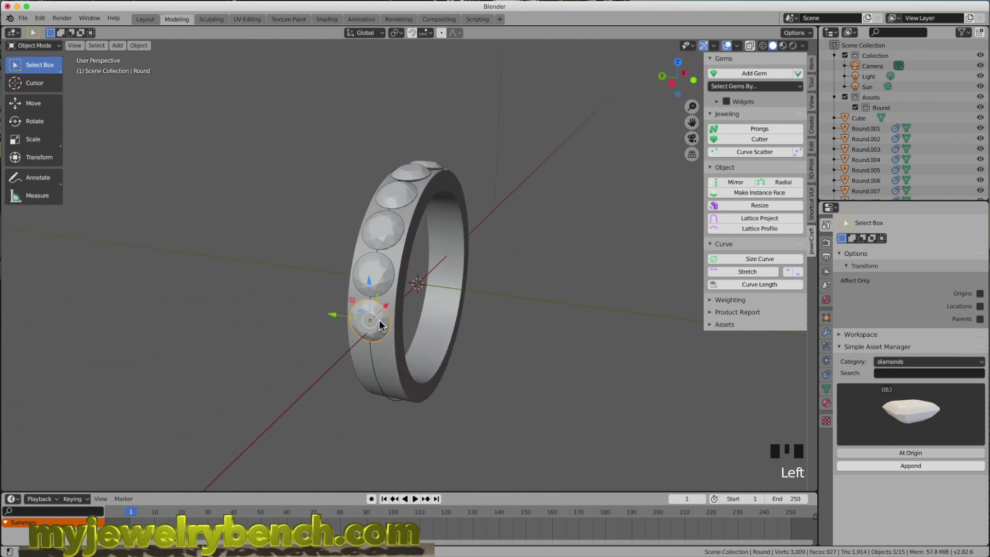
Add JewelCraft prongs to the end diamond and lengthen the prong Bottom to 1.2 mm.
left_click_drag(362, 332, 367, 334)
scroll("up", 3)
left_click_drag(430, 338, 730, 123)
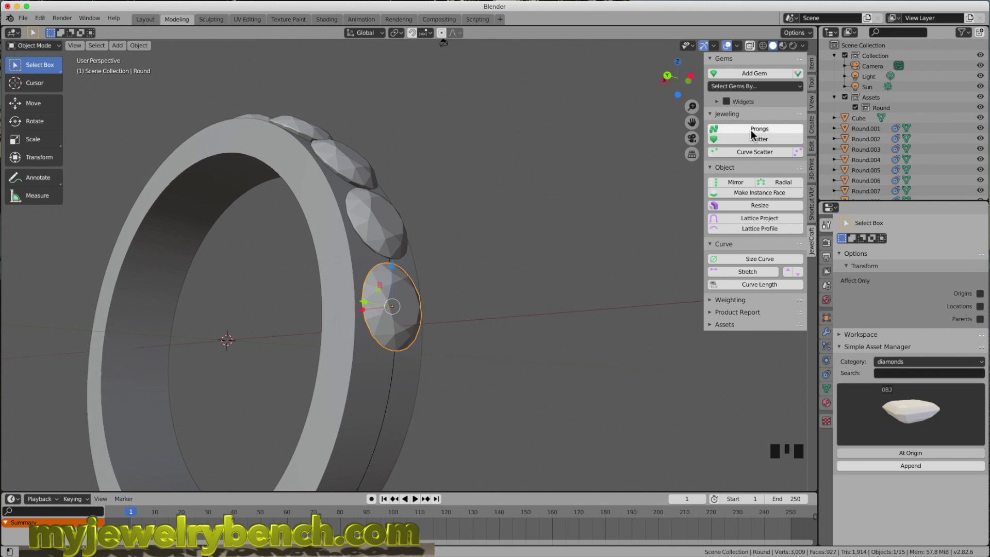
left_click_drag(768, 135, 514, 330)
left_click_drag(514, 329, 190, 326)
left_click_drag(214, 326, 194, 332)
left_click_drag(154, 327, 156, 335)
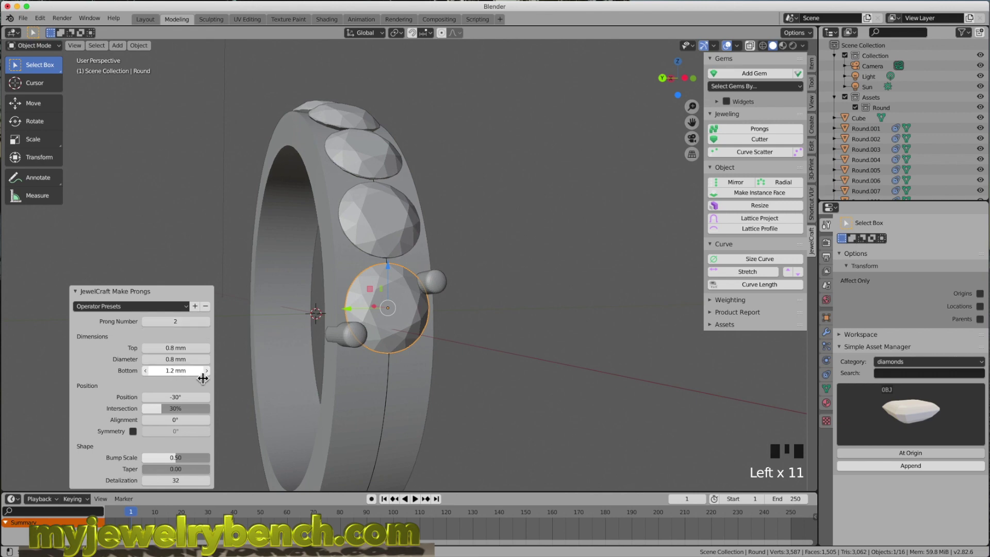
Set Prong Number 2 and Position -90°, checking the result from side and perspective views.
scroll("up", 3)
left_click_drag(511, 304, 486, 310)
key("KP_3")
key("KP_9")
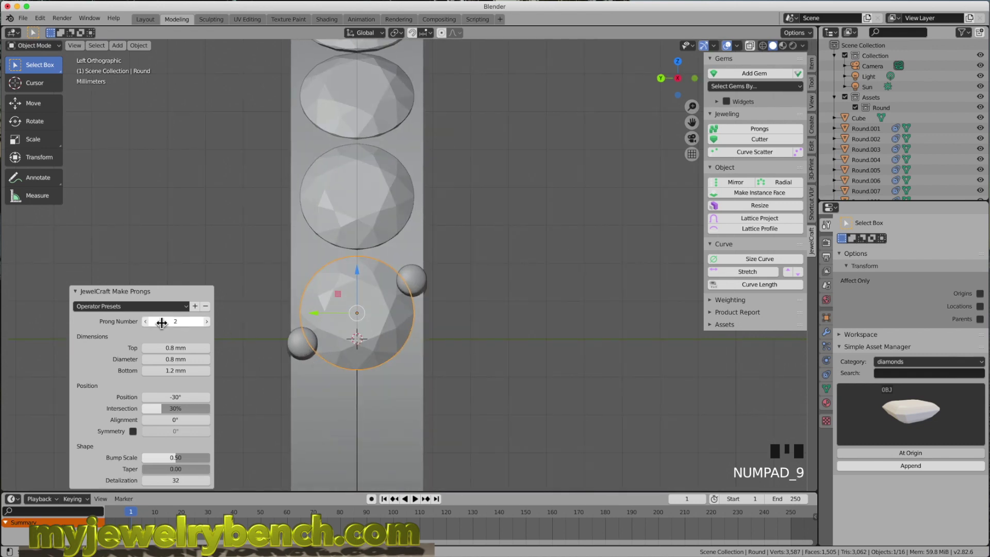
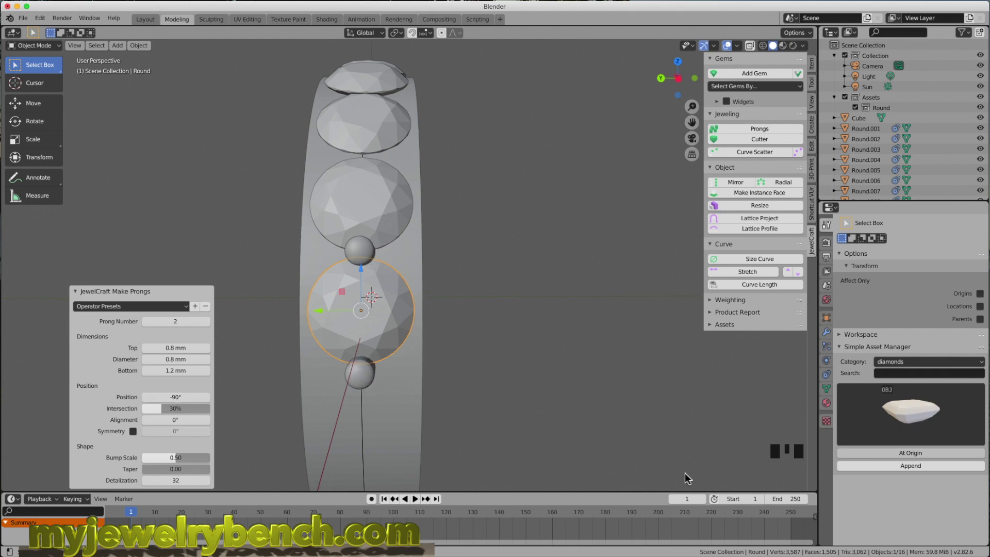
scroll("down", 3)
left_click_drag(608, 412, 343, 367)
key("z")
left_click_drag(313, 382, 456, 338)
Undo the trial prongs, select all ten gems and add prong pairs at Position 90°.
left_click(456, 338)
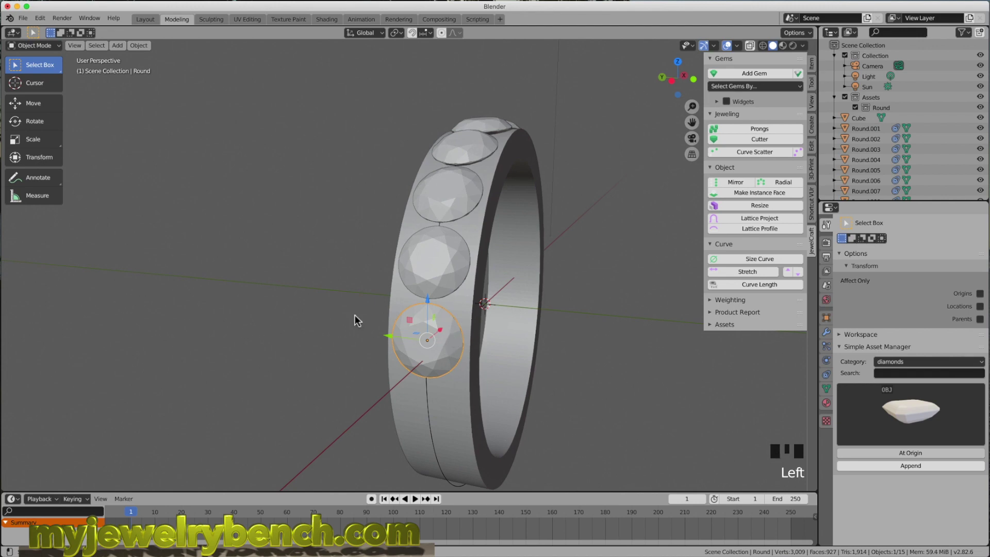
scroll("down", 3)
left_click_drag(403, 310, 433, 275)
left_click(425, 285)
left_click(436, 240)
left_click(481, 183)
left_click(500, 164)
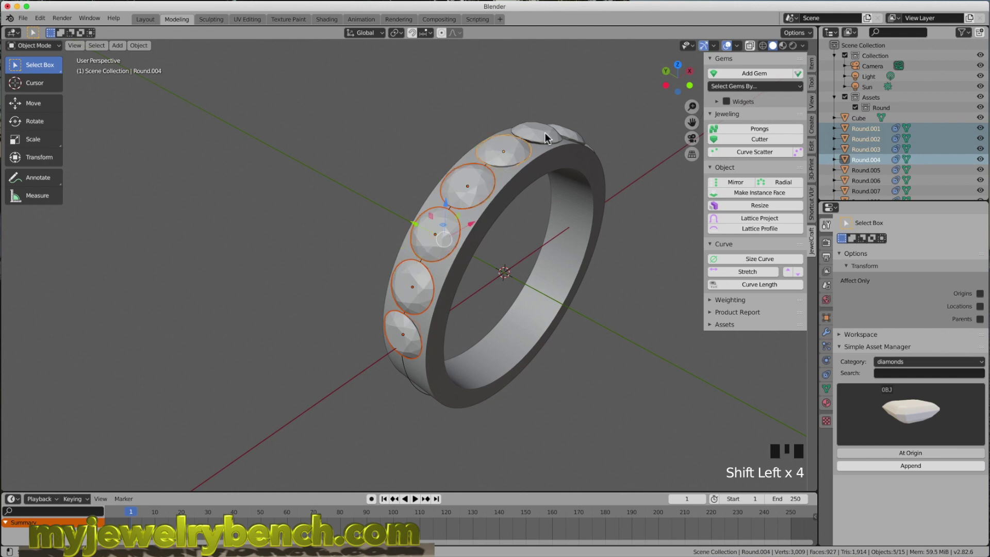
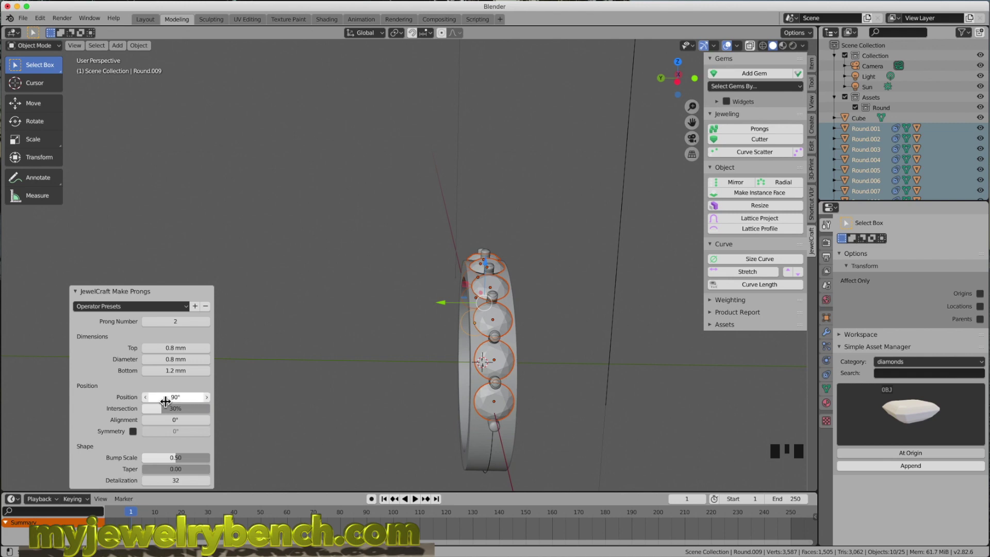
left_click_drag(401, 331, 479, 279)
left_click(479, 280)
Give Round.004 a cutter with Girdle Top 0.11 mm, Hole 2.5 mm, Bottom 2.6 mm, Detailization 64.
scroll("up", 3)
left_click_drag(407, 296, 776, 137)
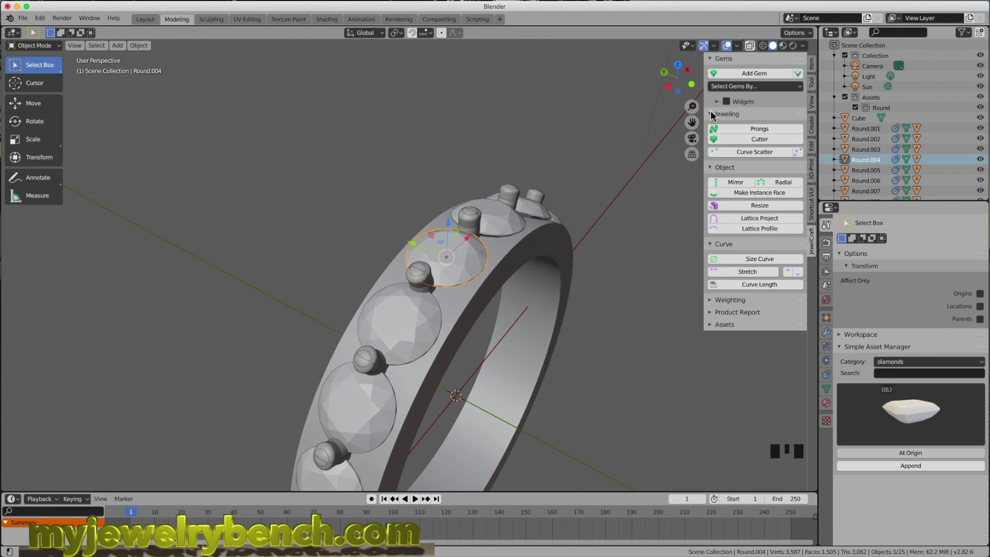
left_click_drag(775, 144, 519, 270)
left_click_drag(520, 270, 457, 339)
scroll("up", 3)
left_click_drag(462, 343, 164, 345)
left_click_drag(164, 345, 171, 384)
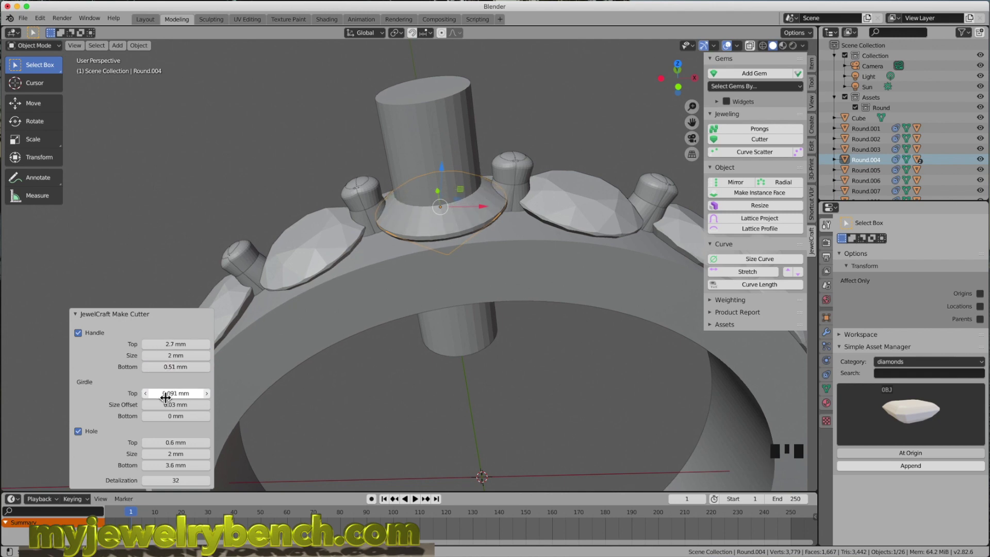
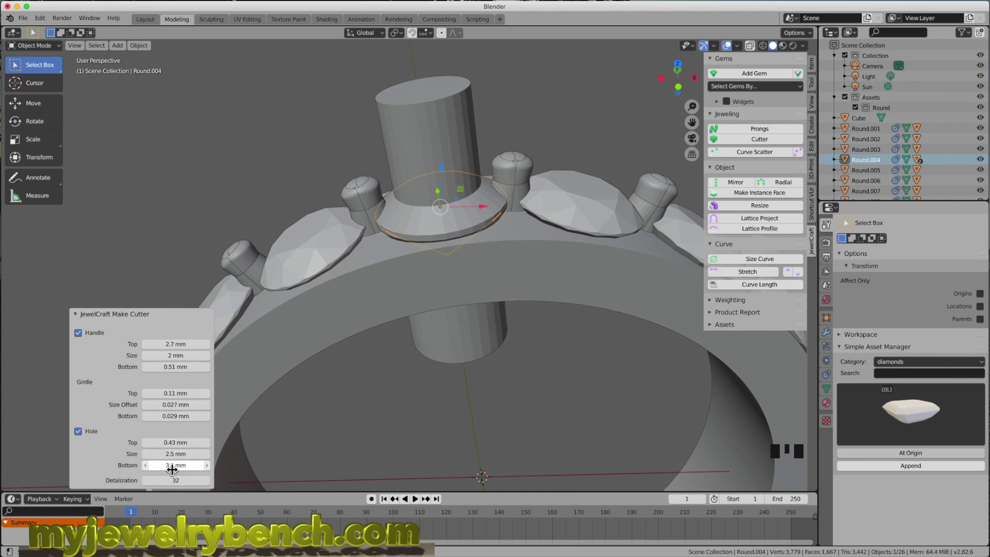
left_click_drag(174, 469, 201, 479)
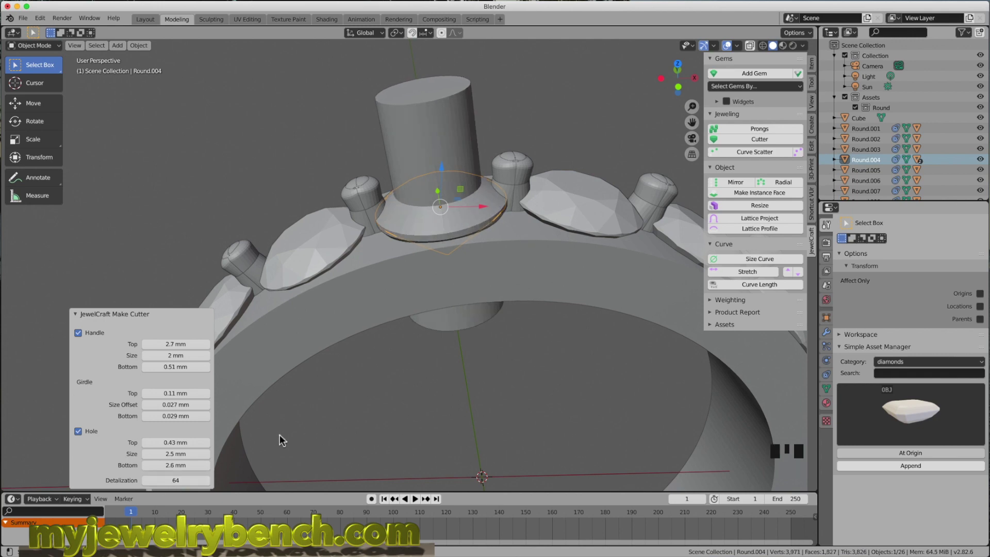
Select the cutter with the band and bring up the Bool Tool sidebar panel.
left_click_drag(472, 211, 451, 127)
left_click(451, 127)
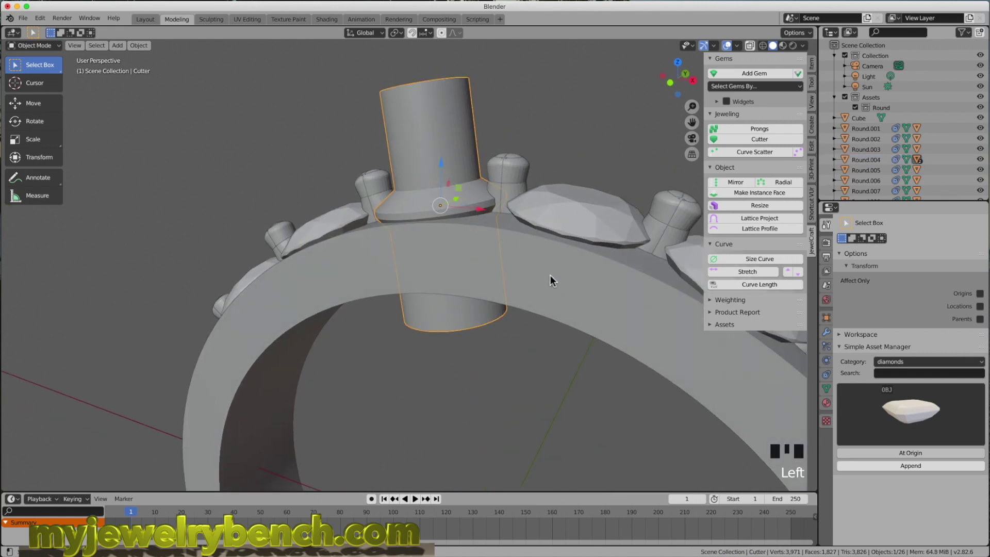
left_click(549, 270)
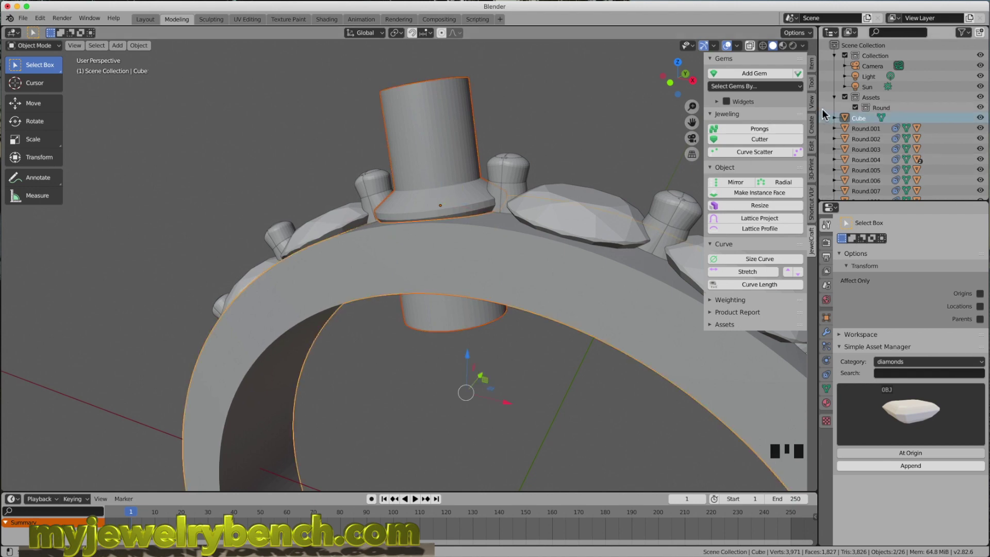
left_click(820, 92)
left_click(818, 152)
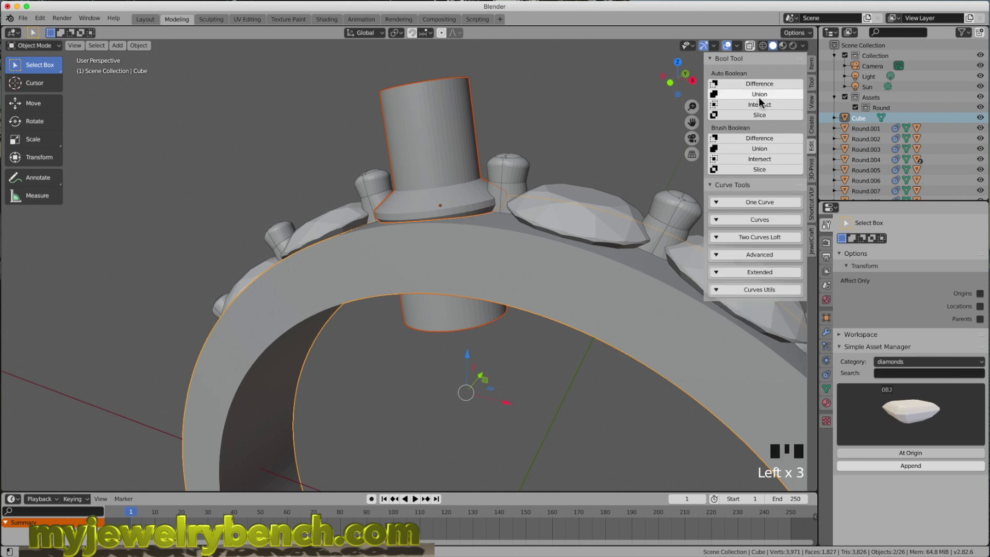
left_click(769, 89)
Reselect the trial cutter alone and delete it with X.
left_click_drag(535, 227, 381, 173)
scroll("down", 3)
left_click_drag(405, 258, 460, 277)
key("z")
key("z")
left_click(417, 187)
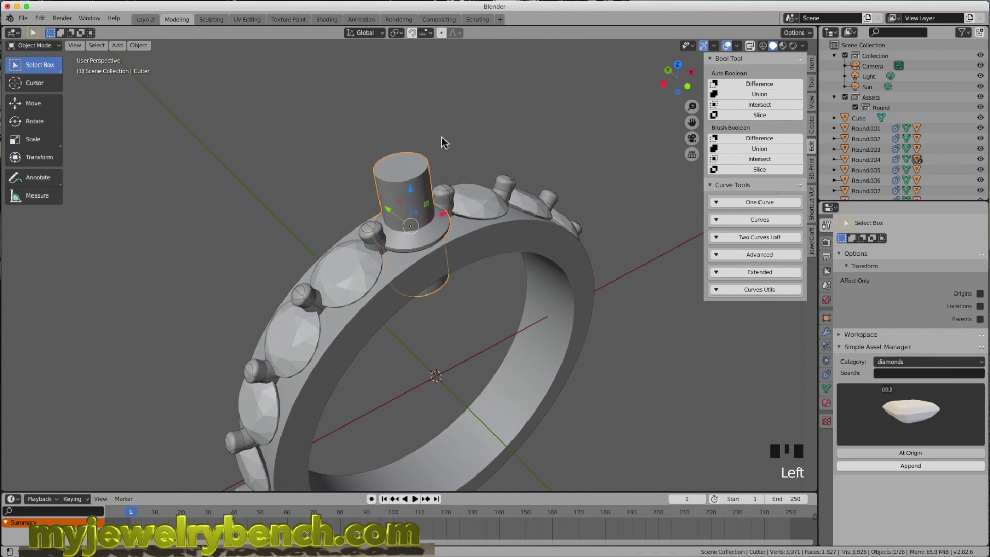
key("x")
Select the prong pair on the row's end diamond ready for boolean union.
left_click_drag(518, 194, 453, 192)
left_click(454, 191)
left_click_drag(431, 200, 448, 195)
scroll("down", 3)
scroll("down", 3)
Union the first prong sets into the band one by one with Auto Boolean Union.
left_click(323, 393)
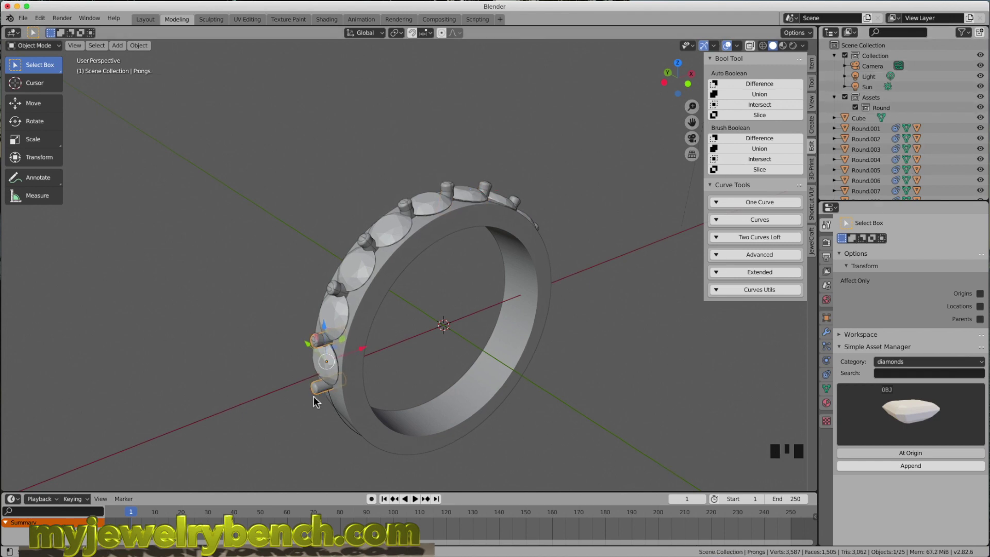
left_click(360, 401)
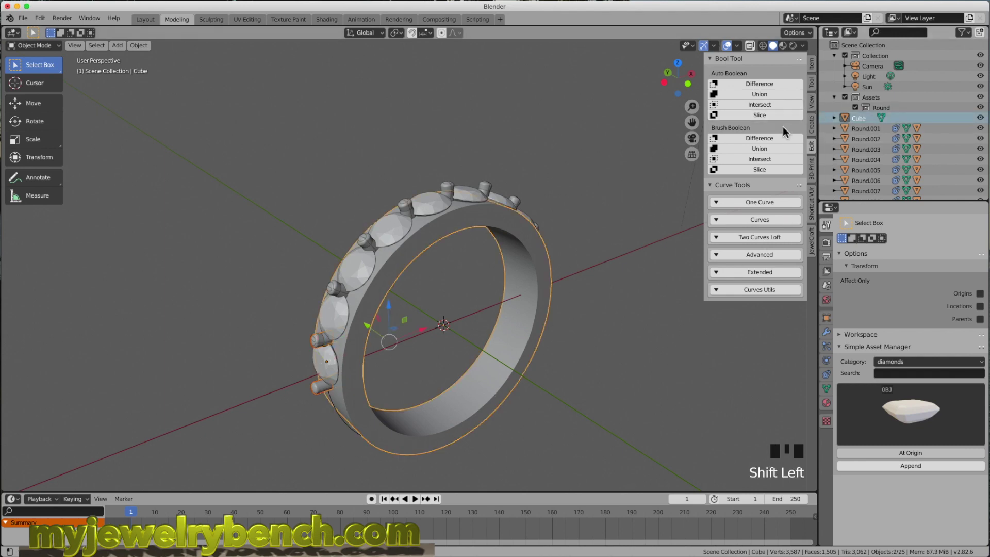
left_click(774, 98)
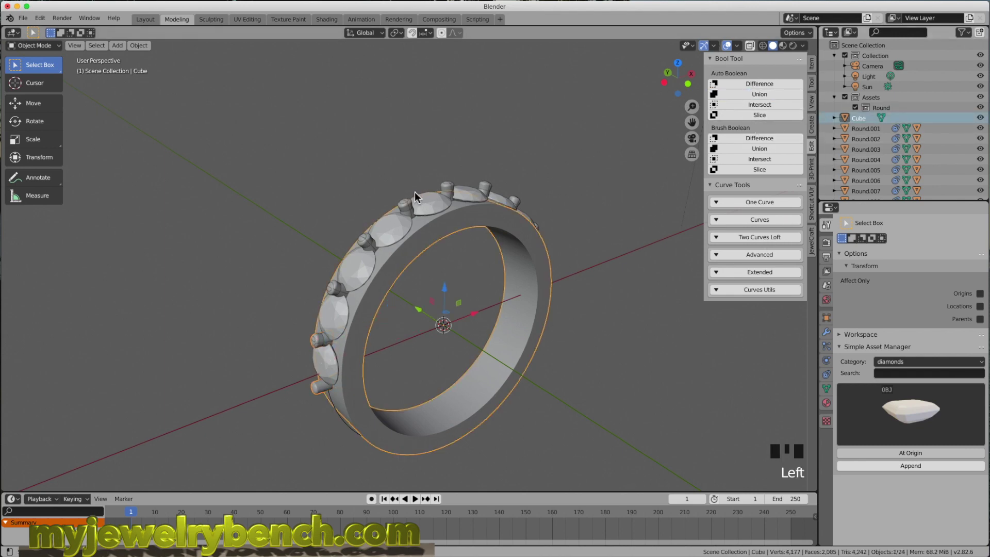
left_click(342, 291)
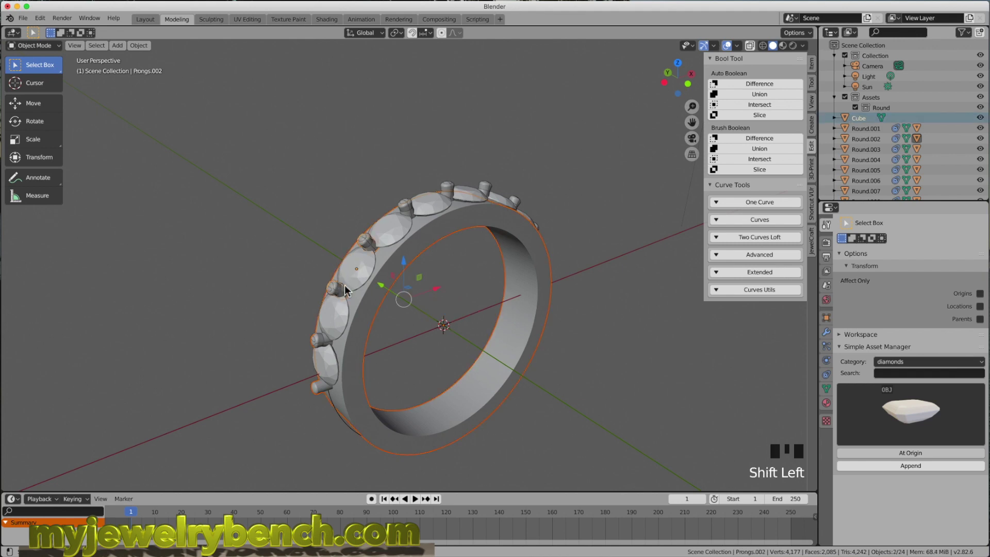
left_click(763, 101)
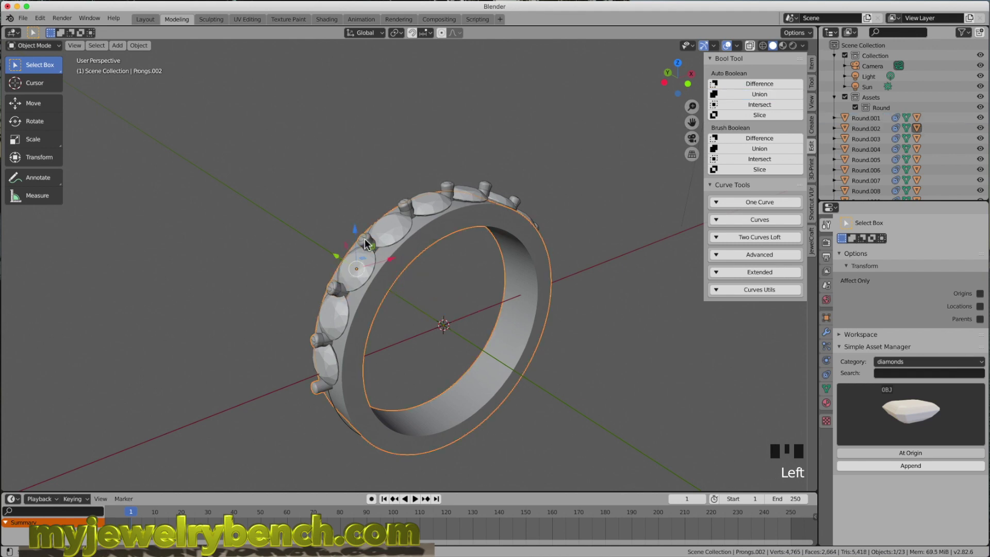
left_click(369, 245)
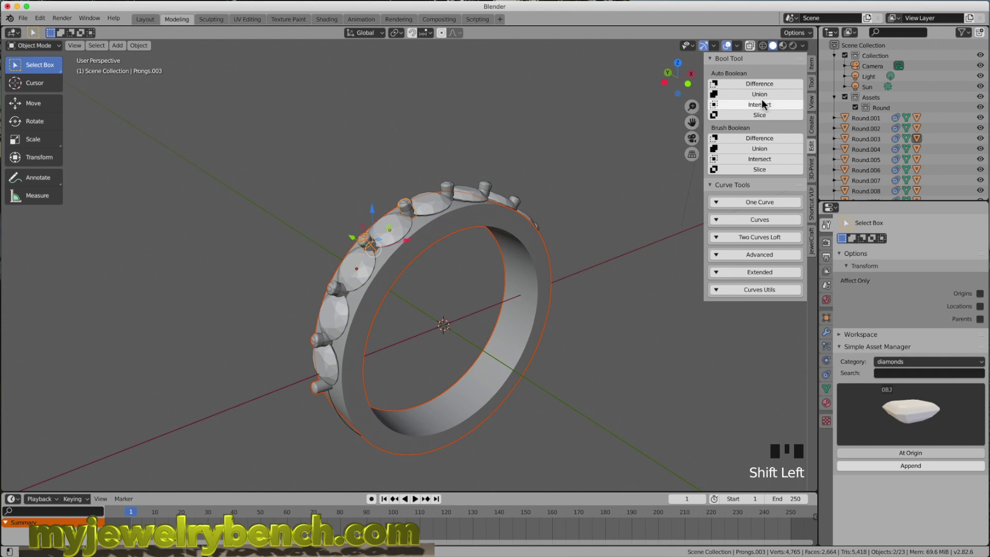
left_click(768, 102)
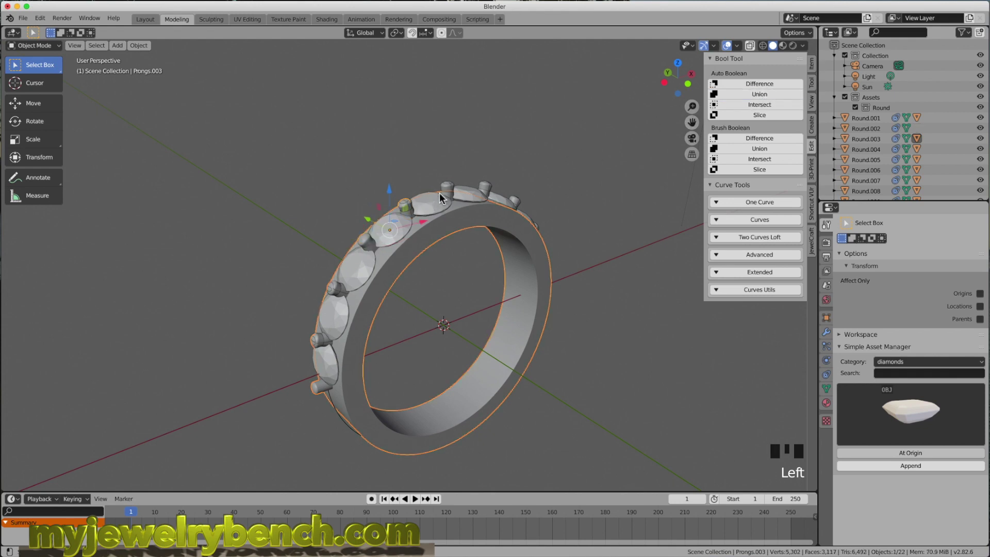
left_click(447, 194)
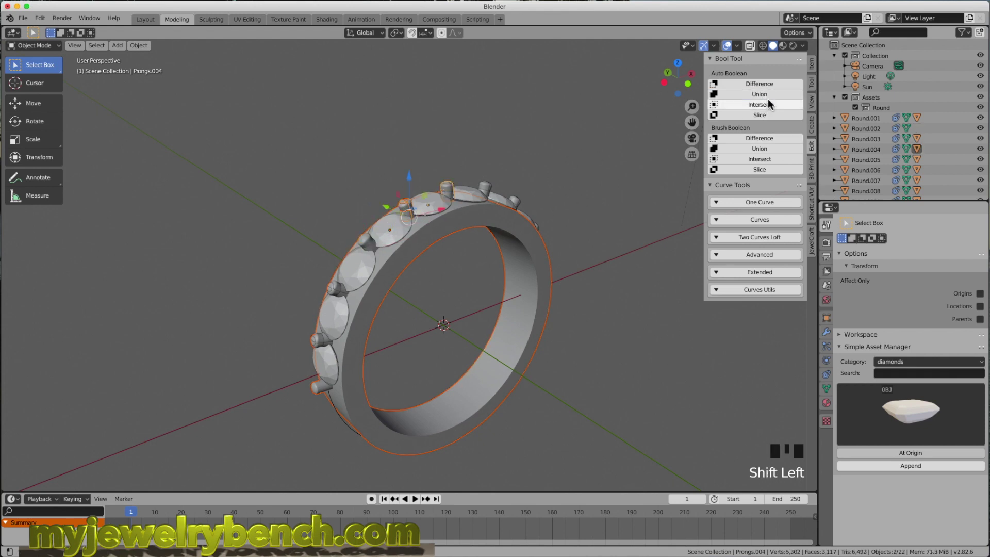
left_click(774, 102)
left_click(493, 191)
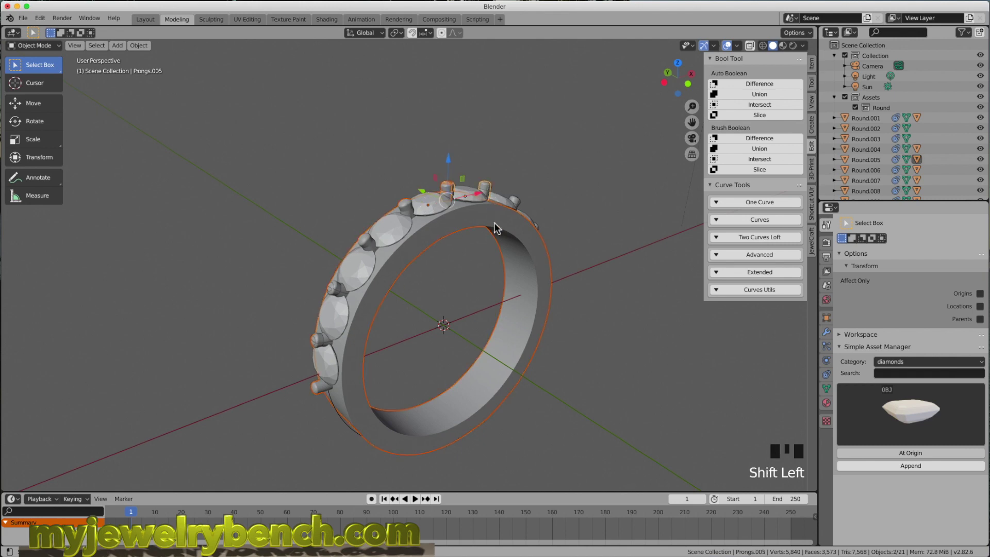
Union the remaining far-side prong sets into the band, leaving 16 objects.
left_click_drag(752, 100, 706, 158)
left_click_drag(610, 248, 547, 254)
left_click(547, 254)
left_click(523, 303)
left_click_drag(778, 102, 575, 305)
left_click(767, 101)
left_click(591, 357)
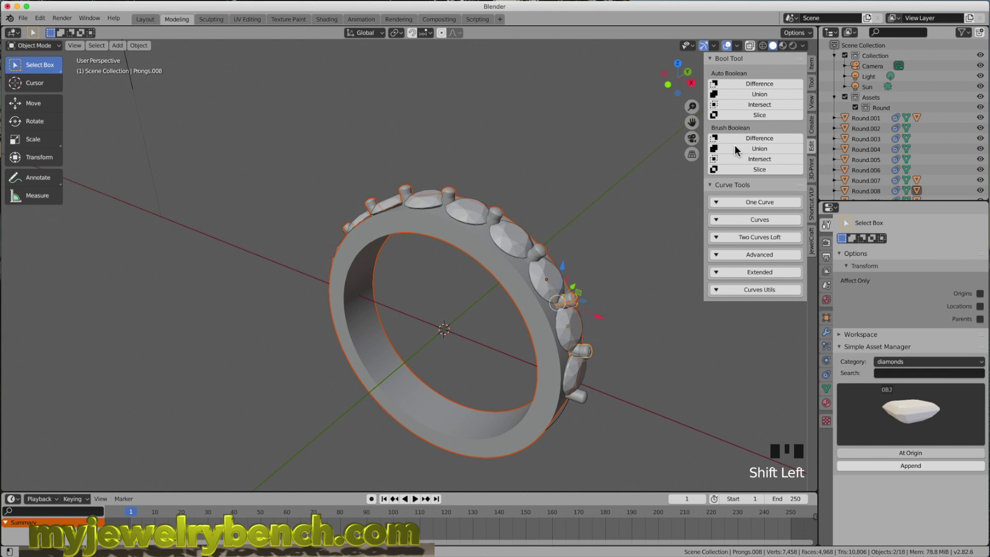
left_click(764, 102)
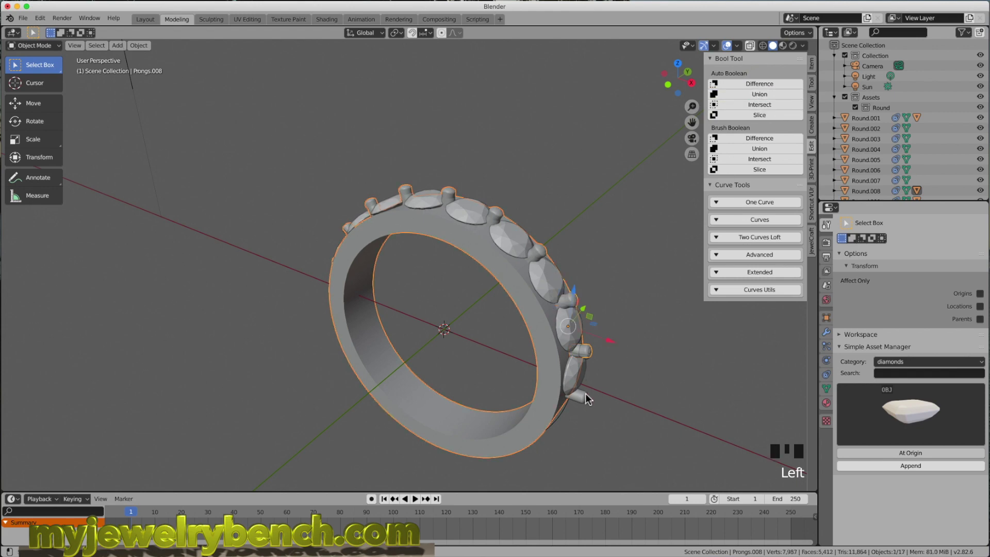
left_click(588, 399)
left_click(769, 101)
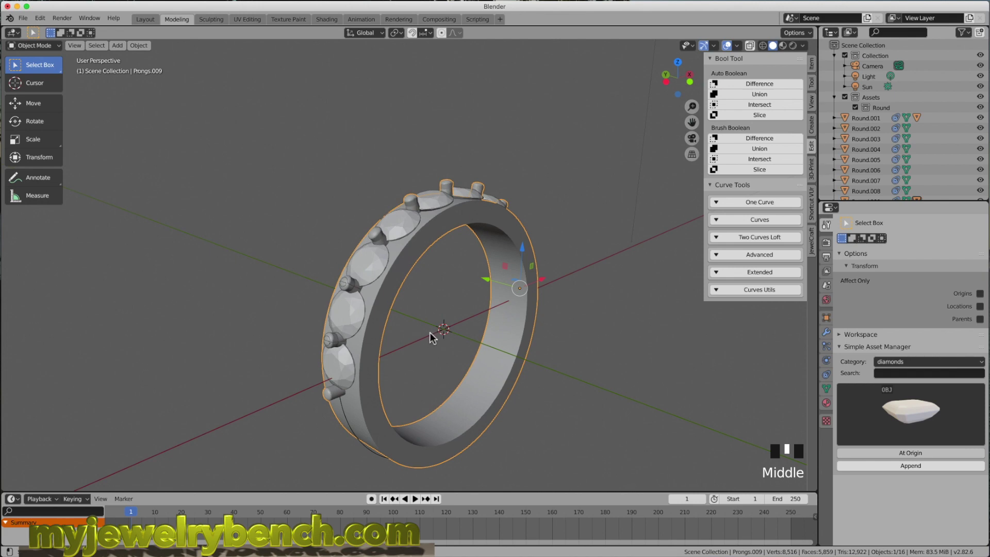
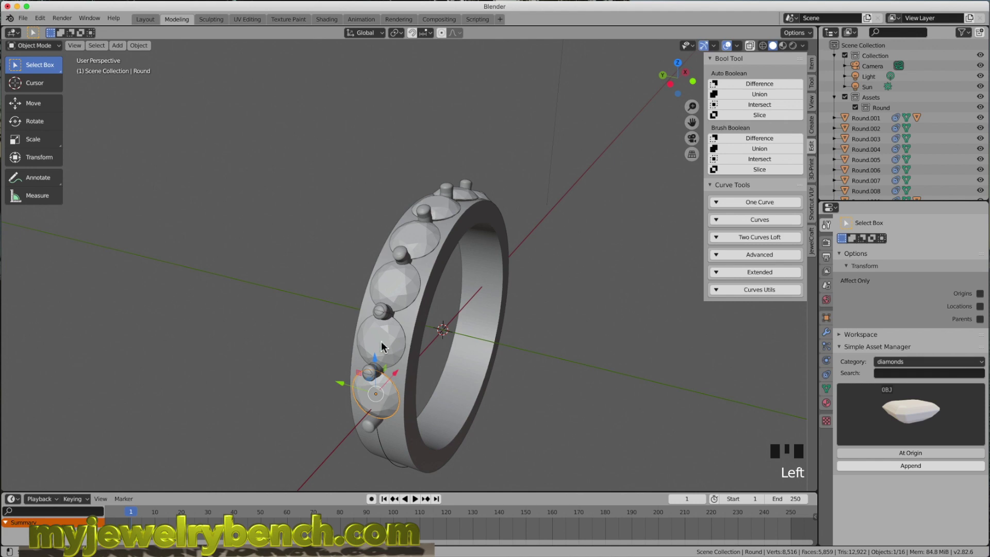
Shift-select all ten Round diamonds around the row.
left_click(387, 347)
left_click(396, 281)
left_click(418, 238)
left_click(454, 213)
left_click_drag(535, 267, 401, 268)
scroll("down", 3)
left_click(450, 276)
left_click(473, 296)
left_click(489, 322)
left_click(506, 353)
Create JewelCraft cutters beneath all ten selected diamonds.
left_click(510, 379)
left_click_drag(555, 263, 821, 258)
left_click(820, 253)
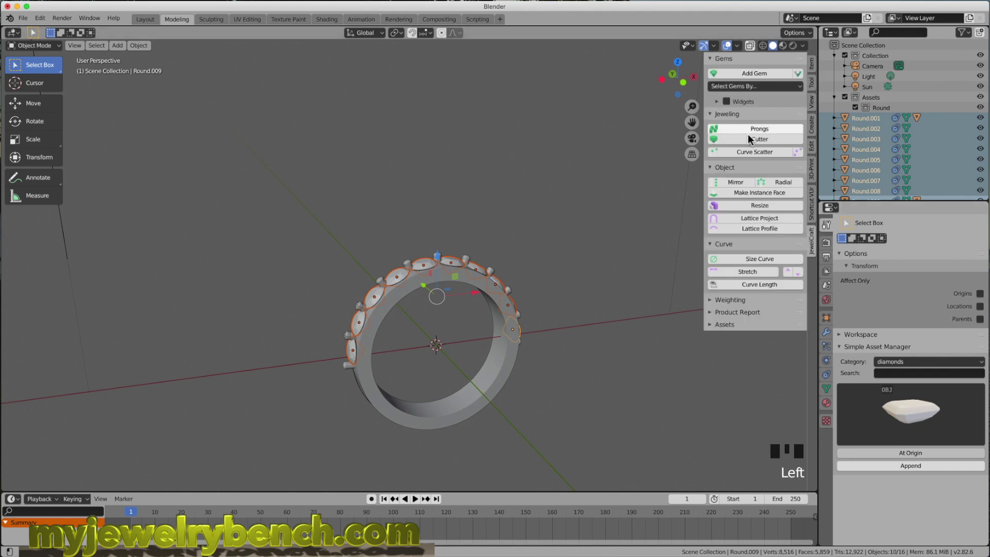
Set the new cutters' Hole Size to 2.5 mm in the Make Cutter redo panel.
left_click_drag(772, 143, 407, 306)
left_click_drag(408, 306, 141, 464)
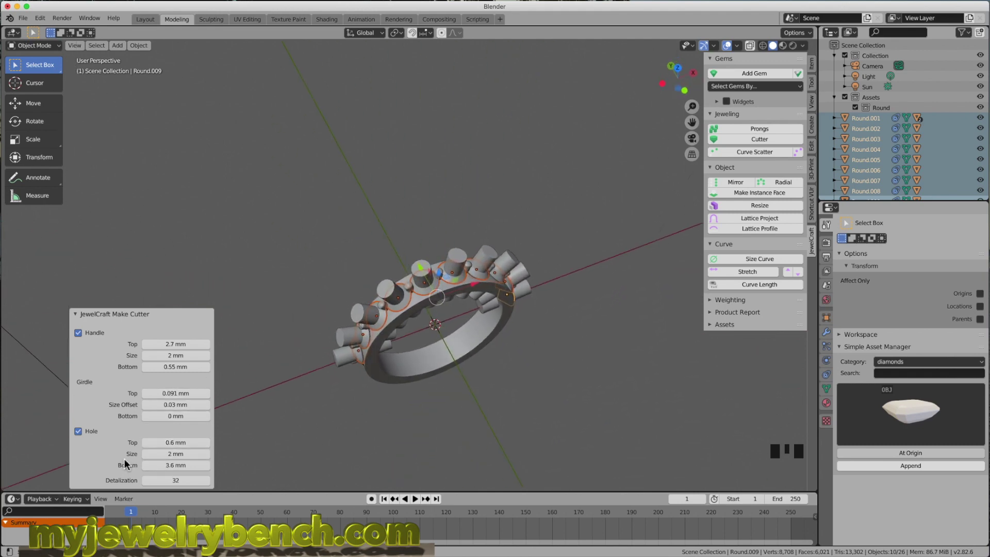
left_click_drag(171, 456, 423, 387)
left_click_drag(492, 352, 430, 231)
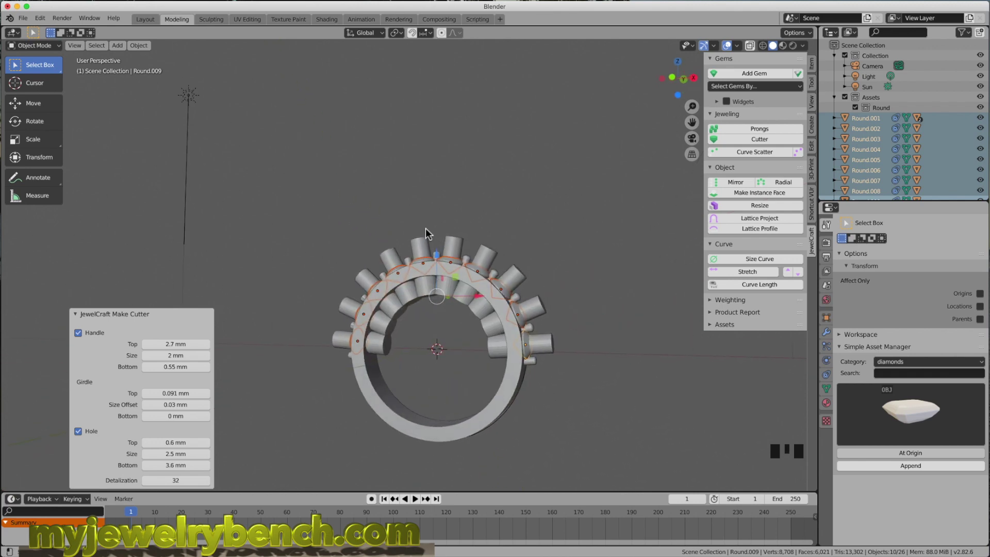
left_click_drag(425, 237, 346, 354)
Subtract the first three cutters from the ring band with Bool Tool Auto Boolean Difference.
left_click(346, 354)
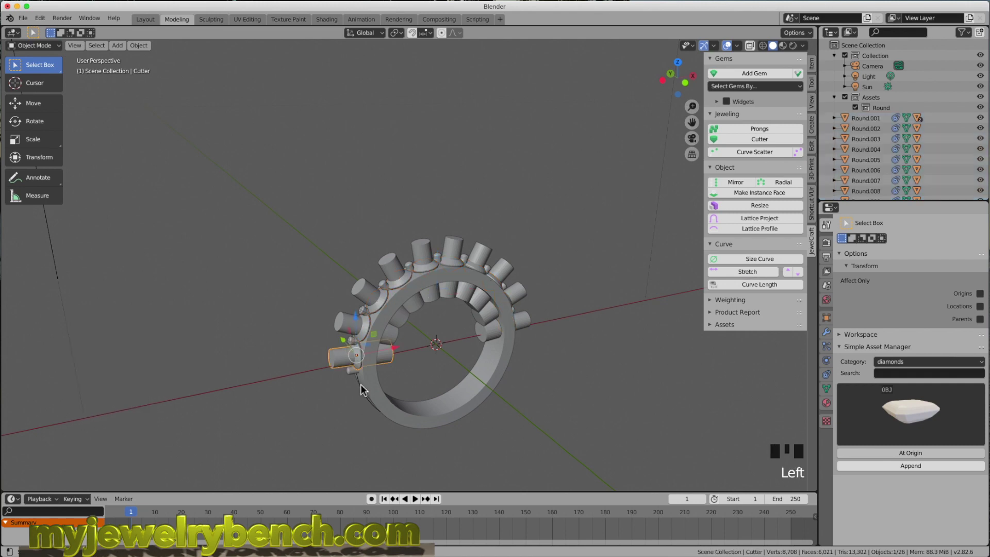
left_click(339, 361)
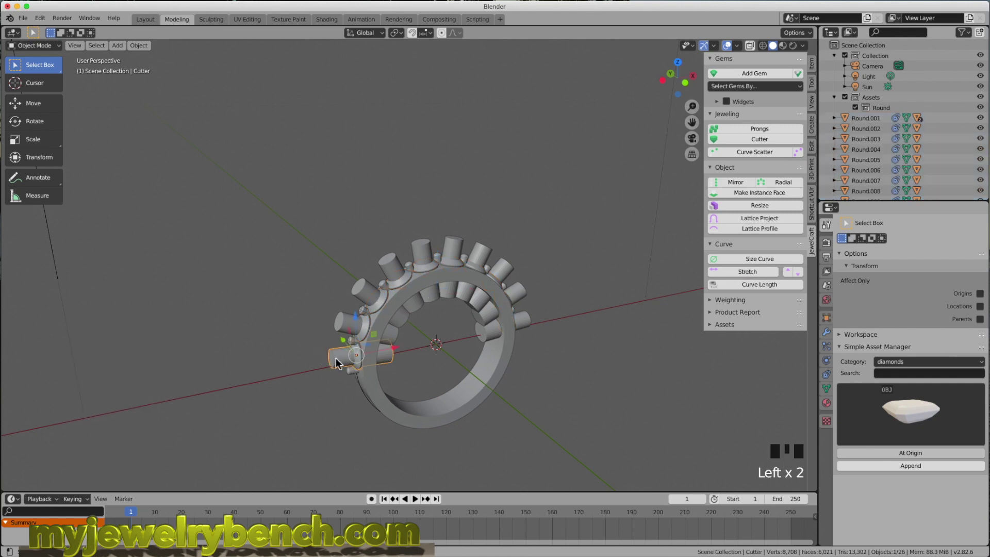
left_click(374, 388)
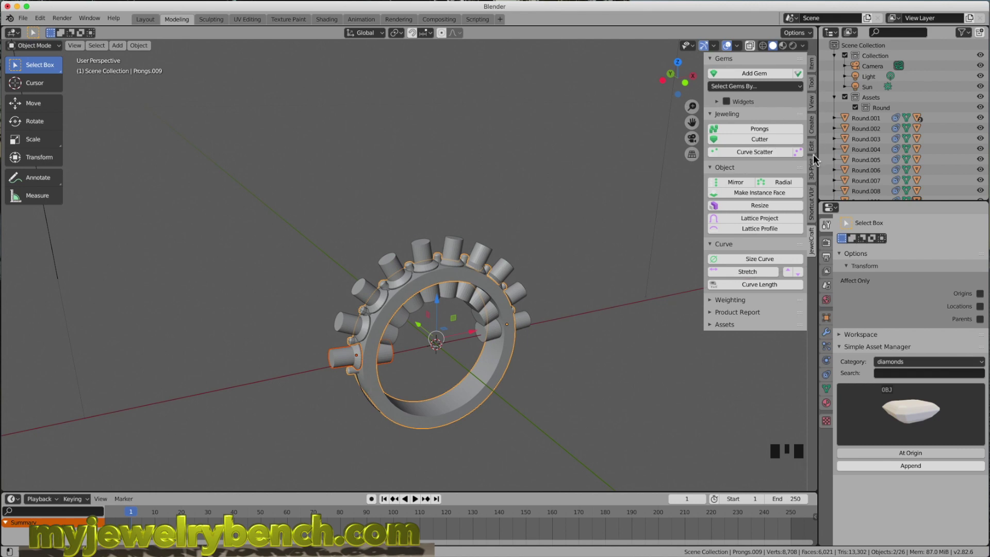
left_click(819, 157)
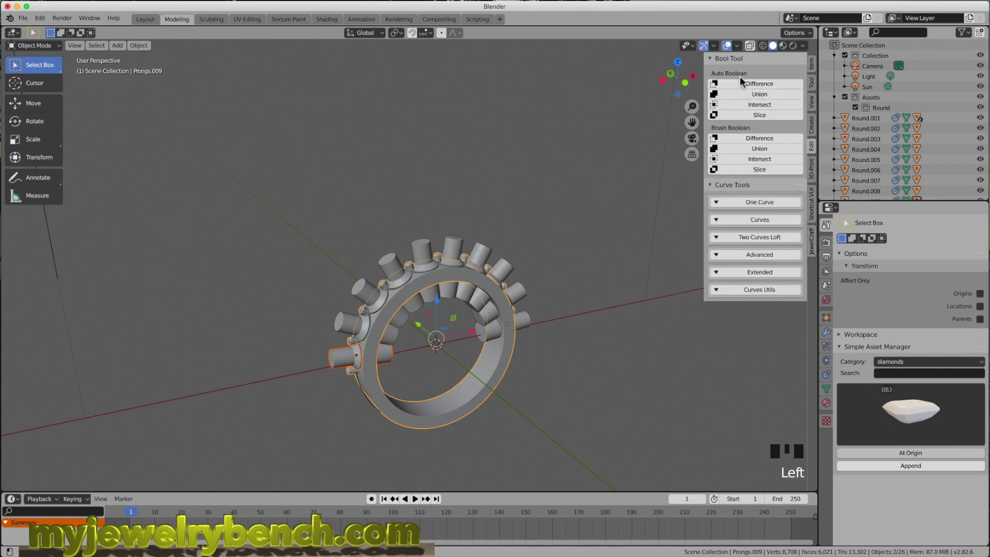
left_click(770, 90)
left_click(347, 328)
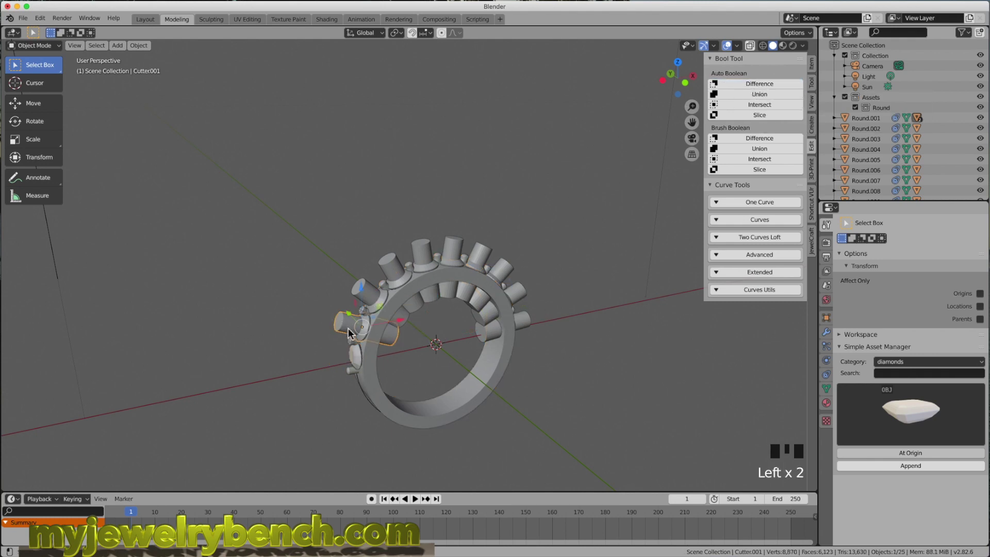
left_click(372, 361)
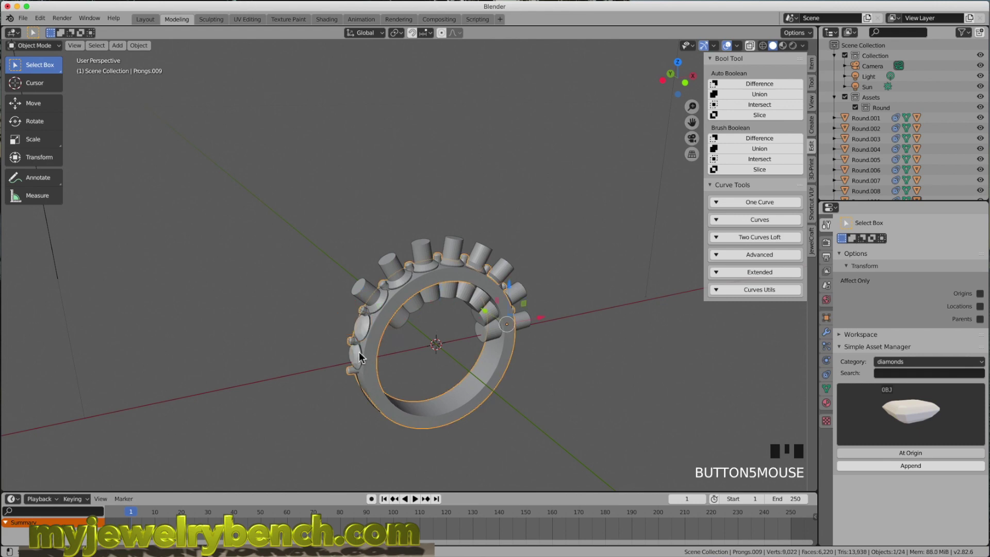
left_click(363, 293)
left_click(436, 288)
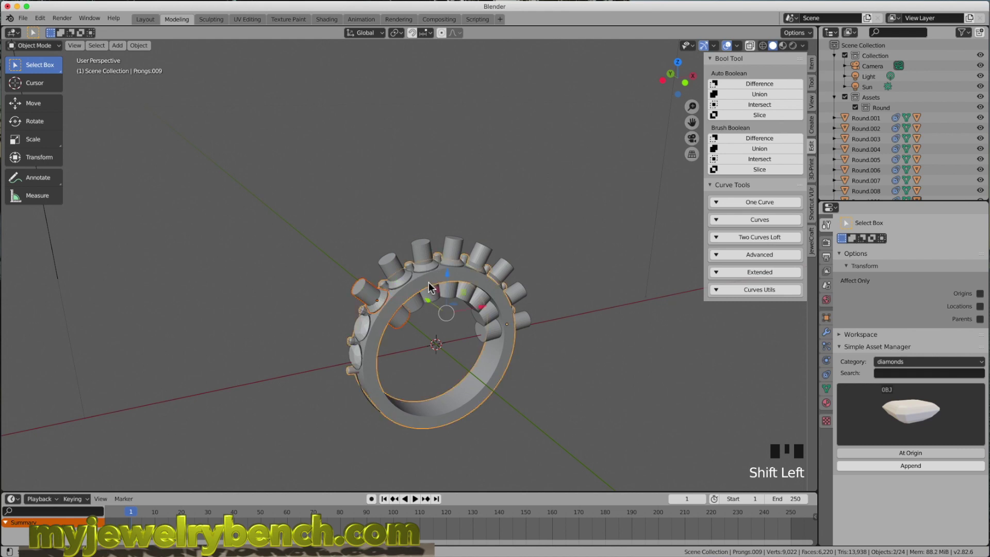
left_click(396, 265)
left_click(400, 272)
Subtract the next two cutters from the band, reaching those on the far side.
left_click(450, 282)
scroll("up", 3)
left_click_drag(437, 329, 427, 239)
left_click(427, 239)
left_click(466, 271)
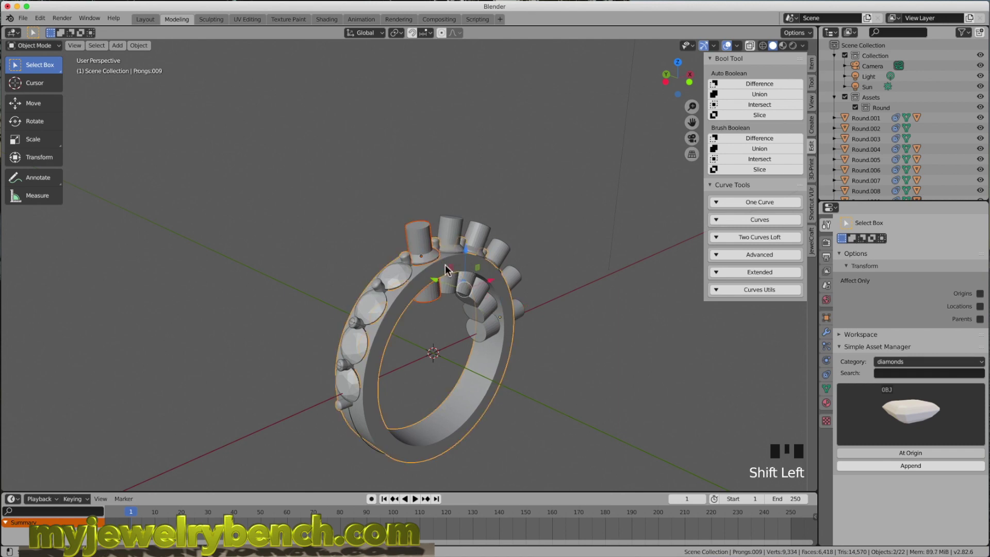
left_click(457, 225)
left_click(486, 273)
left_click_drag(496, 279, 508, 268)
left_click(508, 268)
Subtract the remaining cutters so holes run through the band beneath the diamonds.
left_click(515, 316)
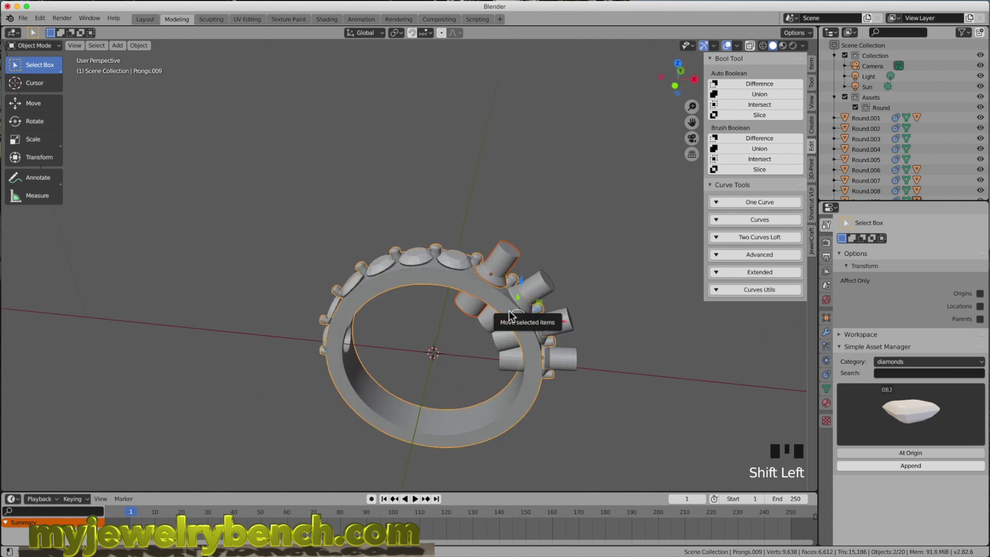
left_click(549, 282)
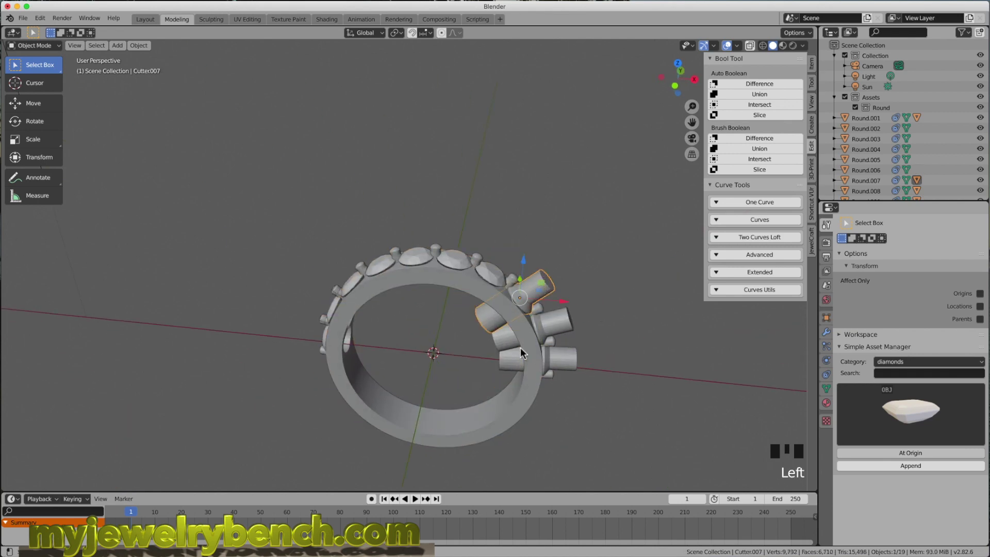
left_click(531, 352)
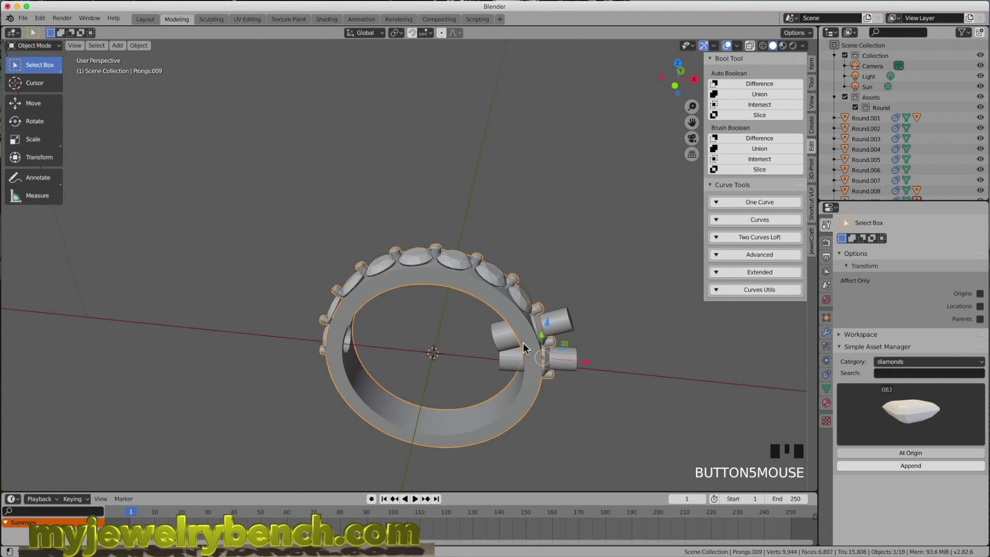
left_click(567, 324)
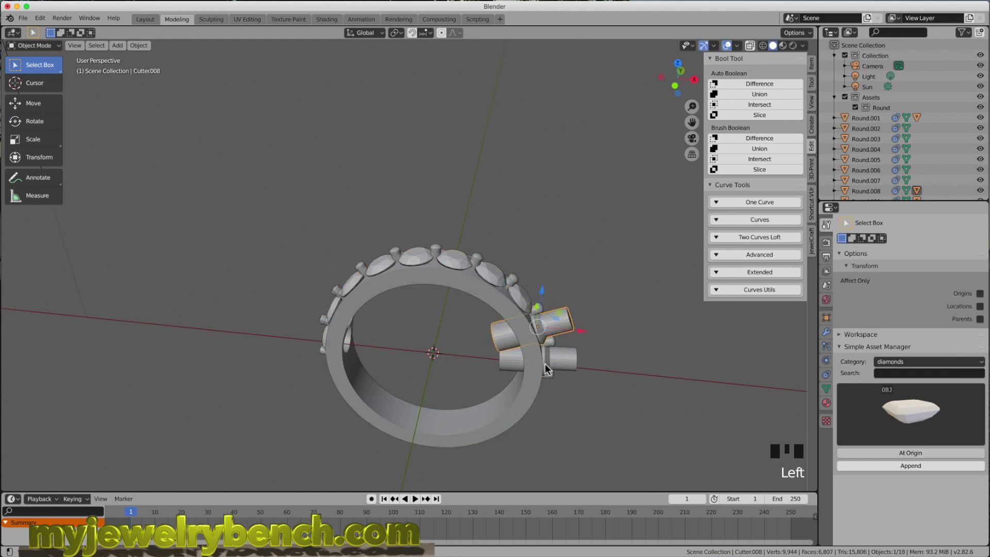
left_click(544, 387)
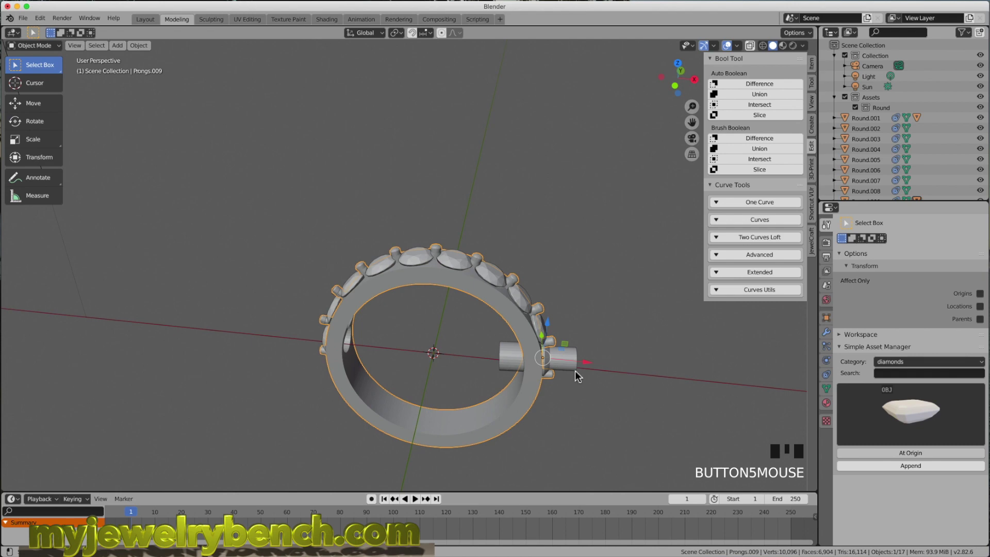
left_click(578, 372)
left_click(534, 401)
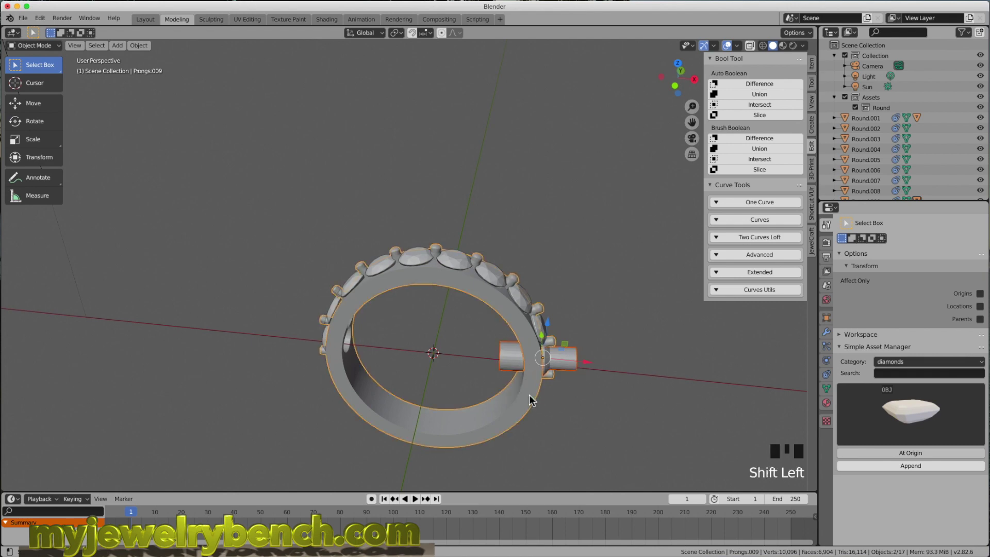
Inspect the holes inside the band and switch the sidebar back to the JewelCraft tools.
left_click_drag(599, 378, 582, 382)
scroll("down", 3)
left_click_drag(329, 321, 815, 248)
left_click(815, 248)
left_click_drag(620, 268, 395, 416)
scroll("up", 3)
Orbit the finished ring through front and three-quarter views to review all ten settings.
scroll("down", 3)
left_click_drag(454, 303, 461, 284)
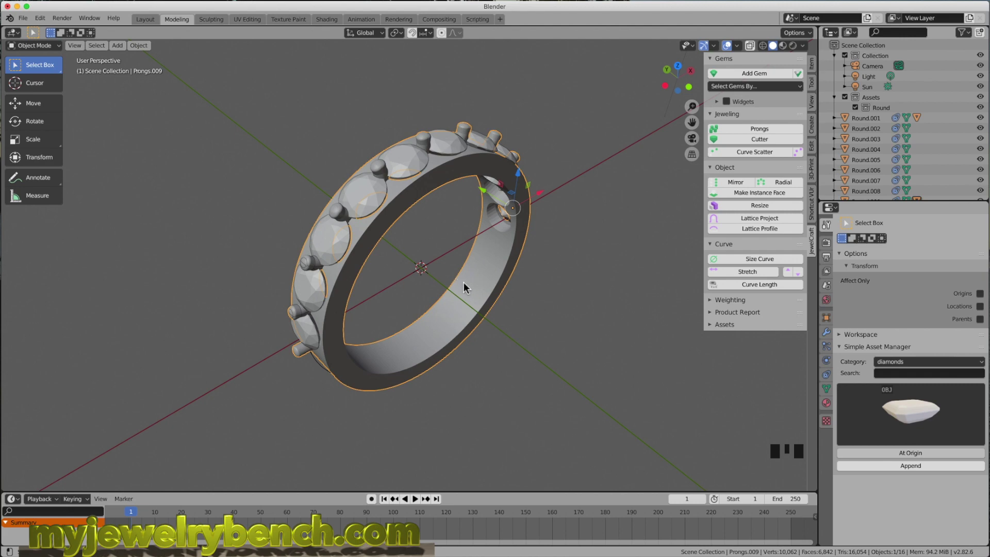
left_click_drag(483, 297, 348, 163)
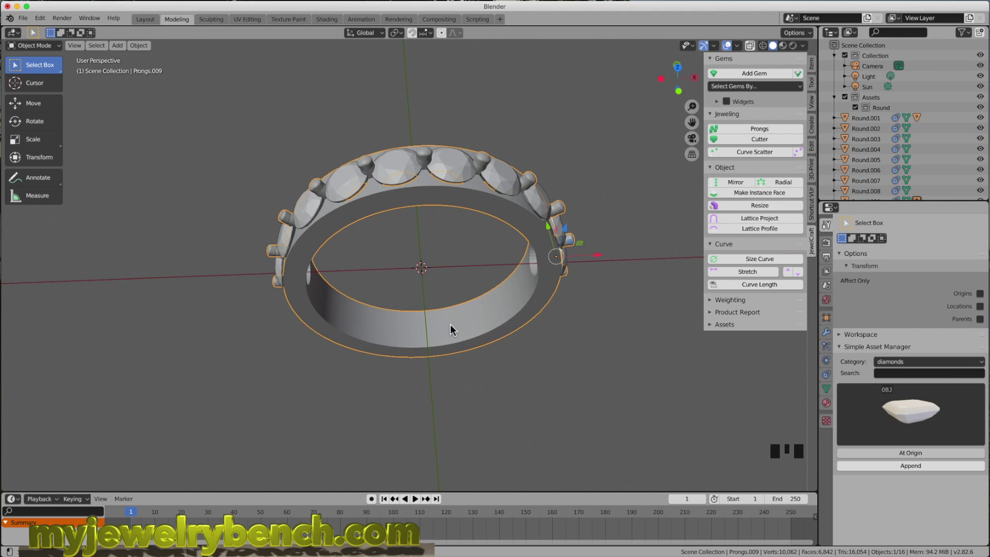
left_click_drag(456, 330, 535, 312)
scroll("up", 3)
scroll("down", 3)
left_click_drag(484, 314, 609, 262)
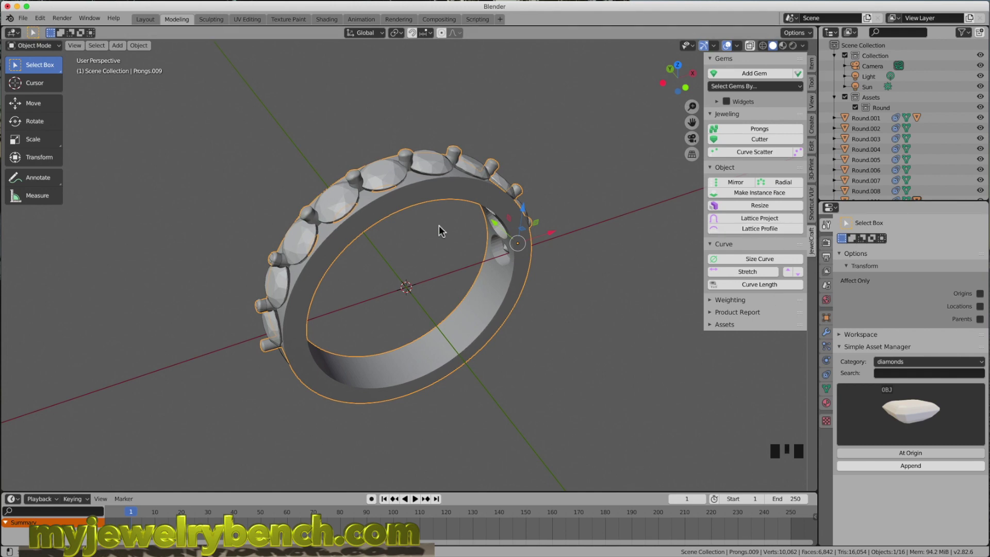